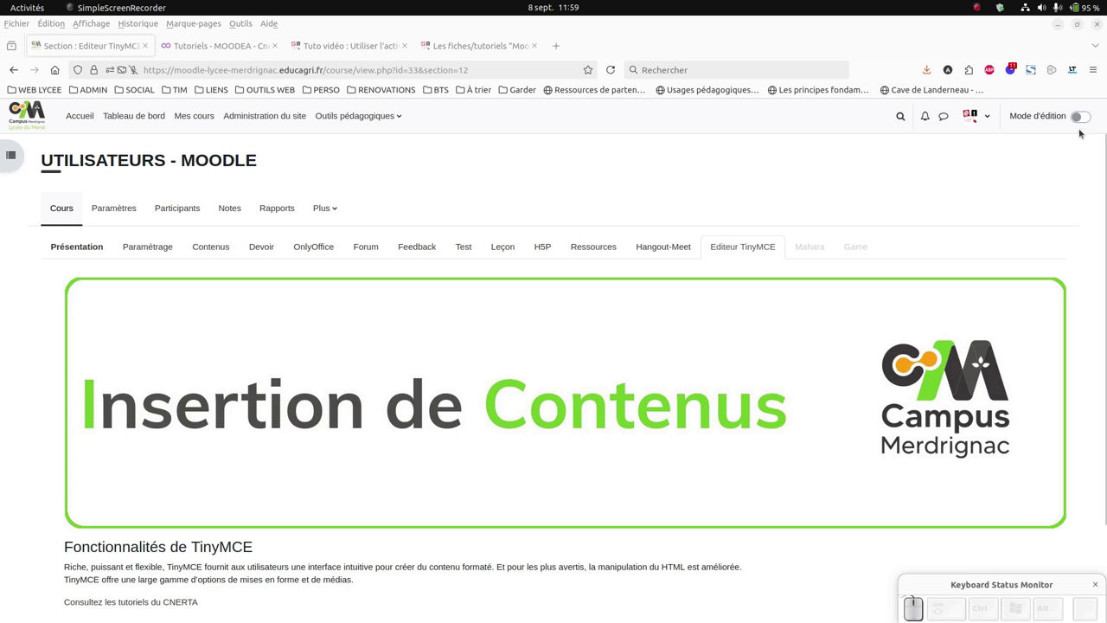
- Turn editing on and add a 'Zone texte et média' to the Editeur TinyMCE section
left_click(1090, 115)
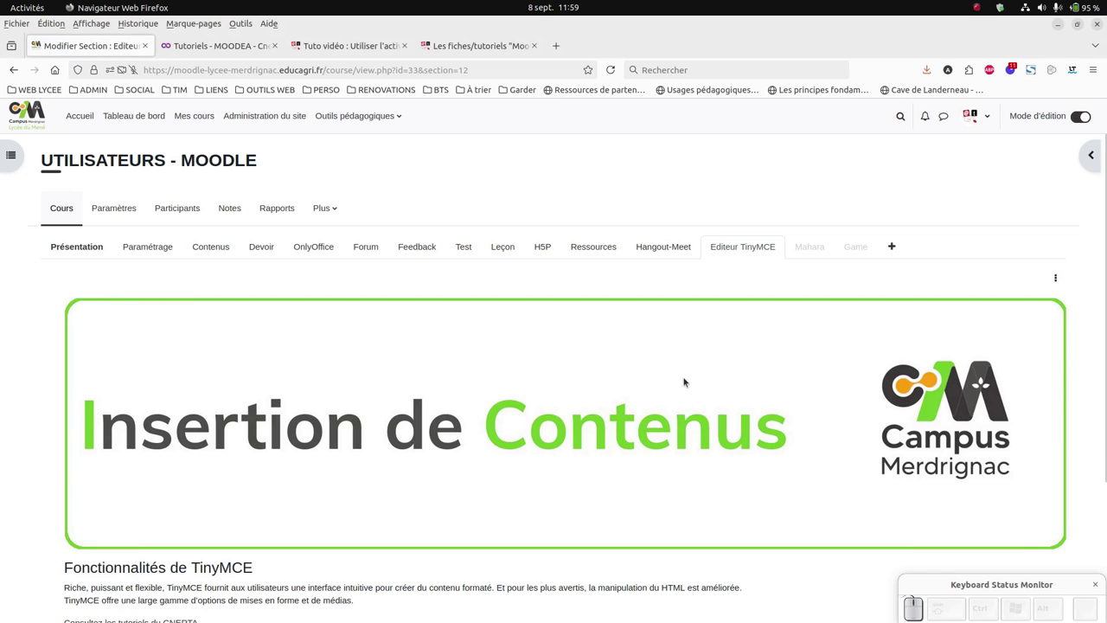
scroll("down", 3)
left_click(172, 512)
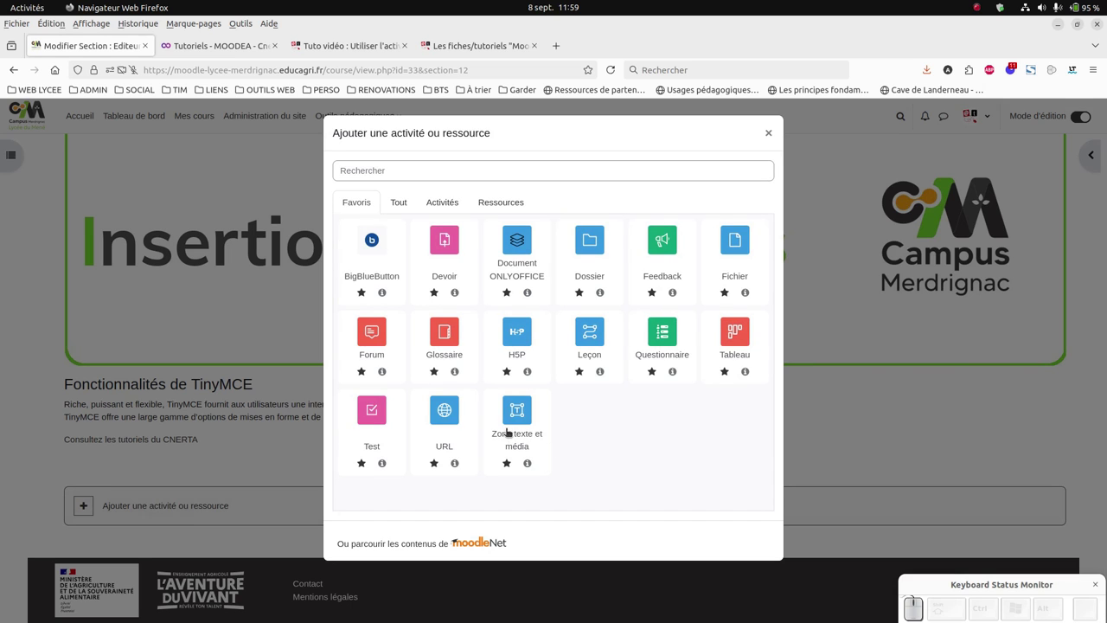
left_click(524, 428)
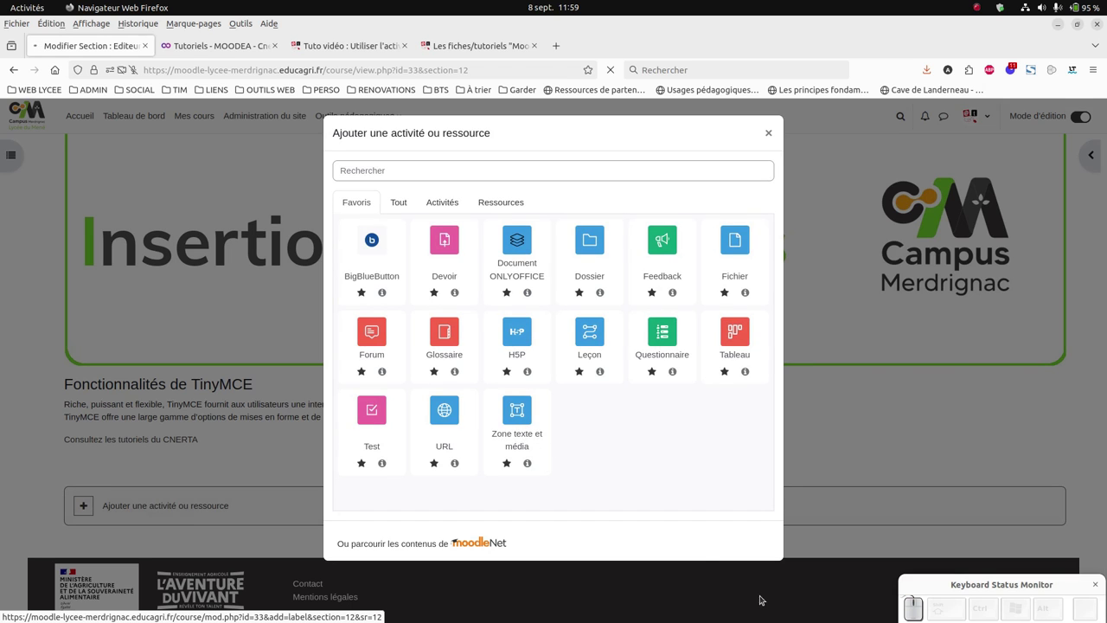
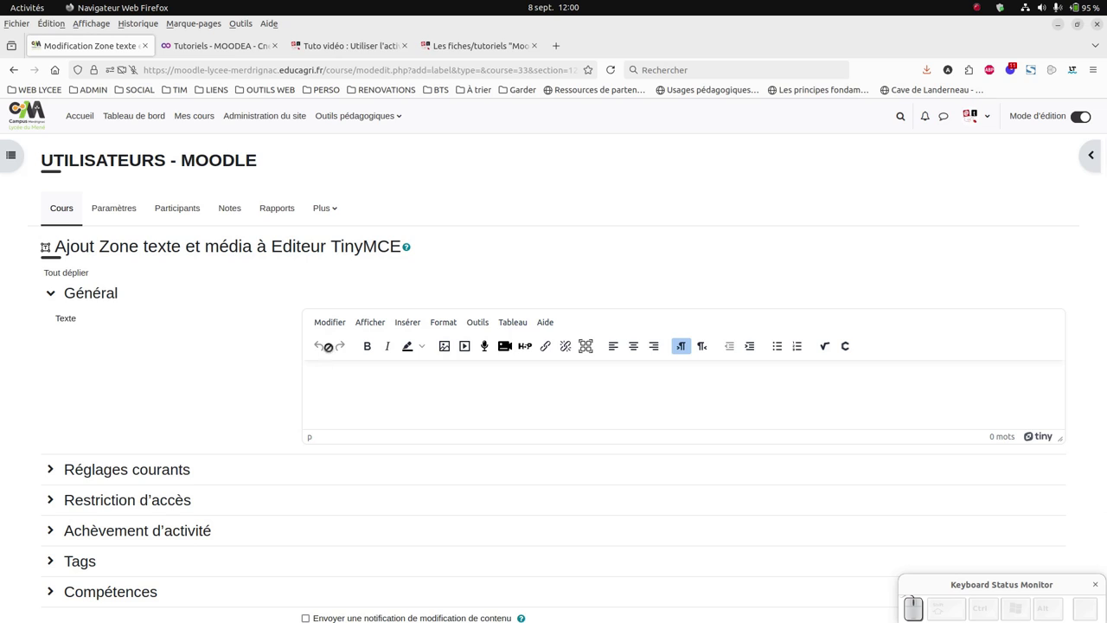
- Place the cursor in the empty TinyMCE text area of the new zone
left_click(517, 325)
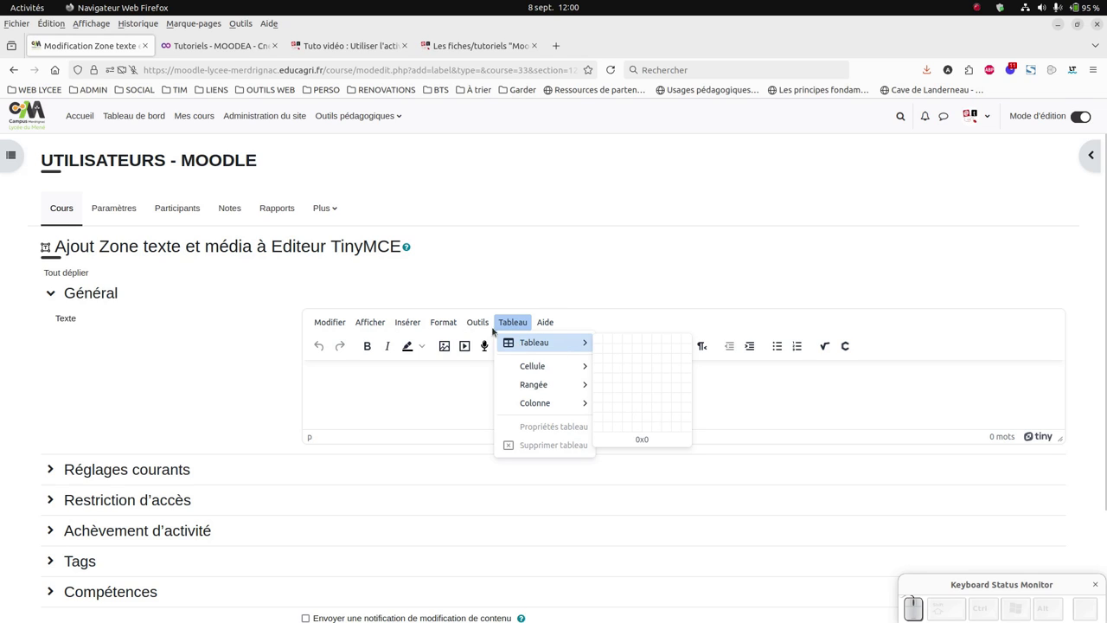
left_click(485, 320)
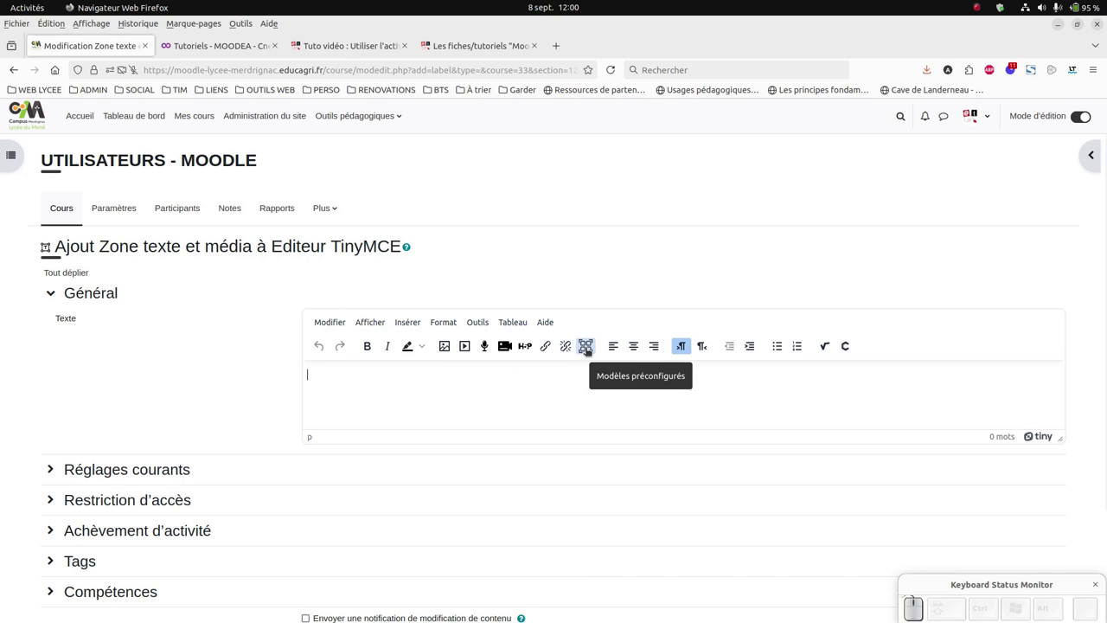
- Browse the preconfigured template categories: structure de cours, contenu éditorial, éléments pédagogiques
left_click(589, 352)
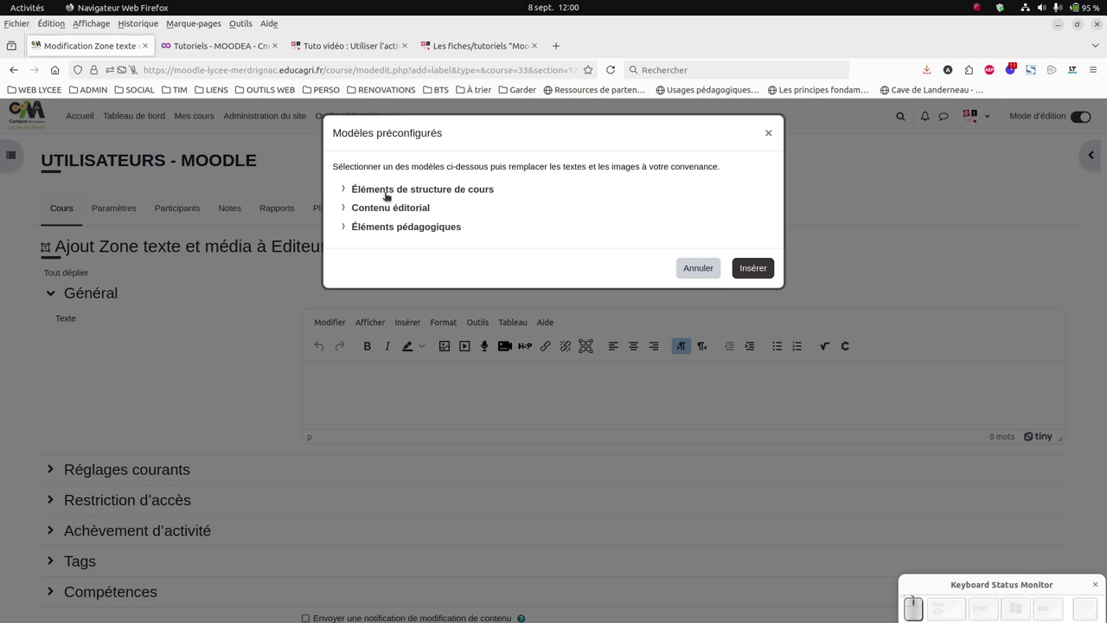
left_click(345, 193)
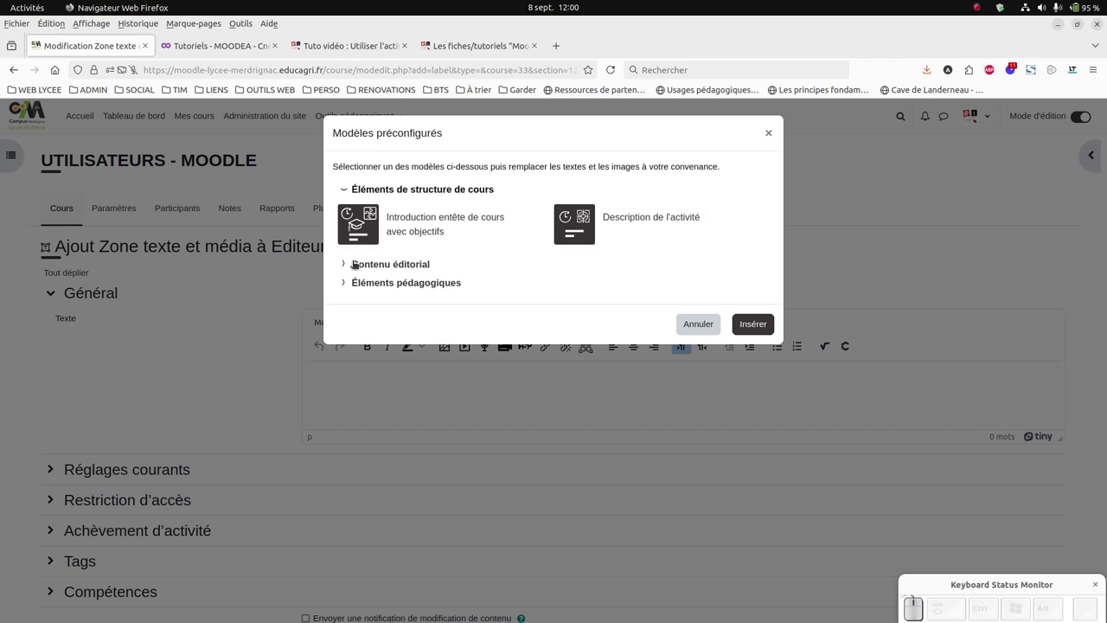
left_click(347, 265)
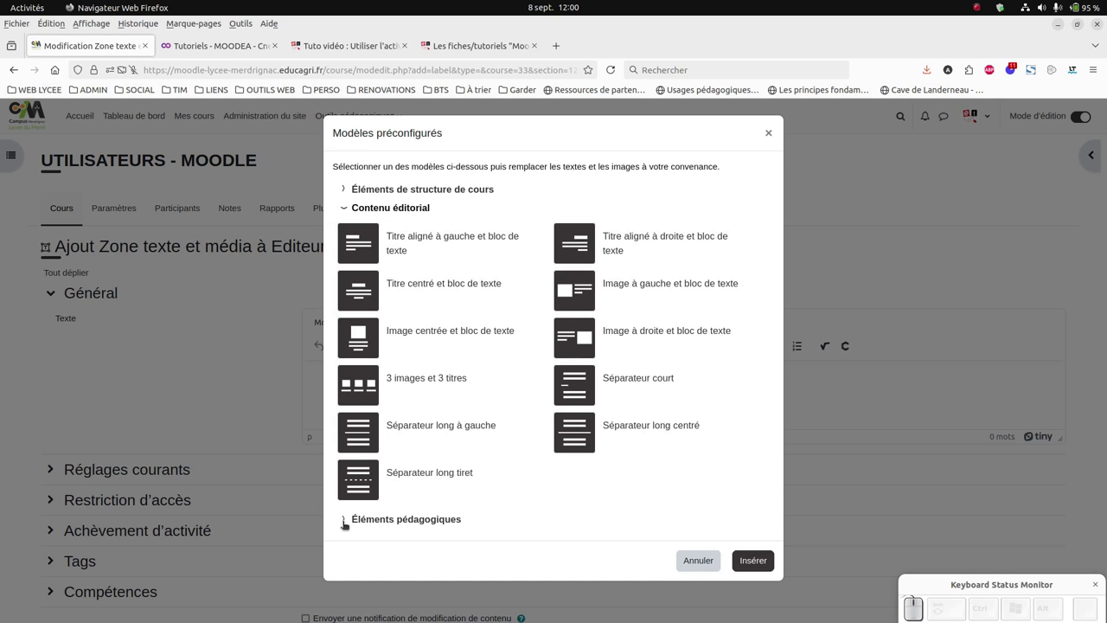
left_click(346, 526)
scroll("down", 3)
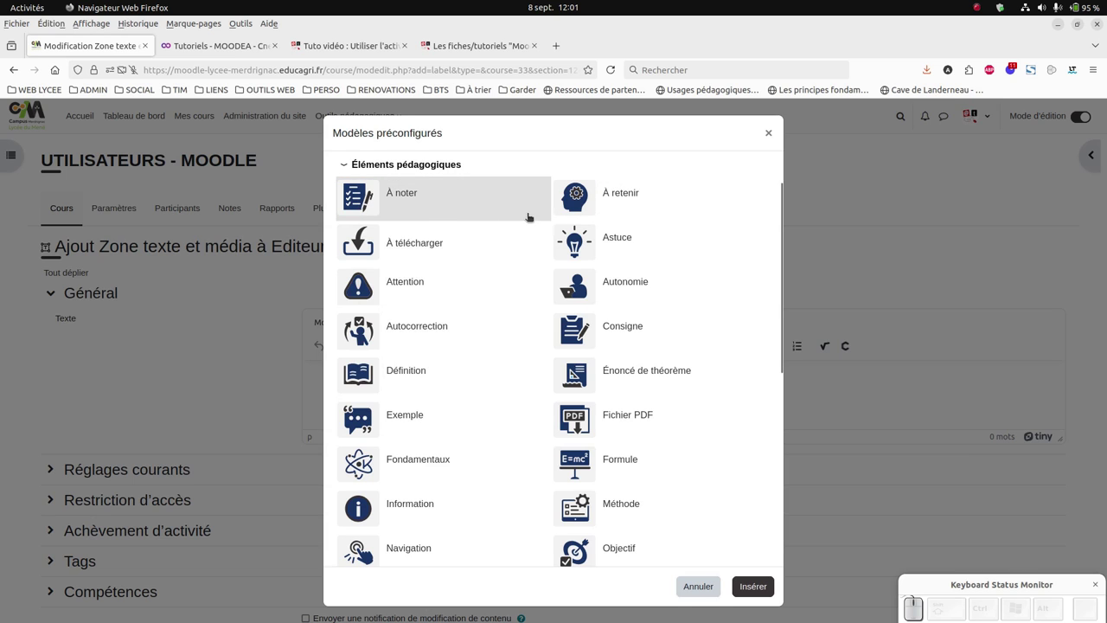
left_click(349, 162)
scroll("up", 3)
- Choose 'Introduction entête de cours avec objectifs' from Éléments de structure de cours
left_click(382, 194)
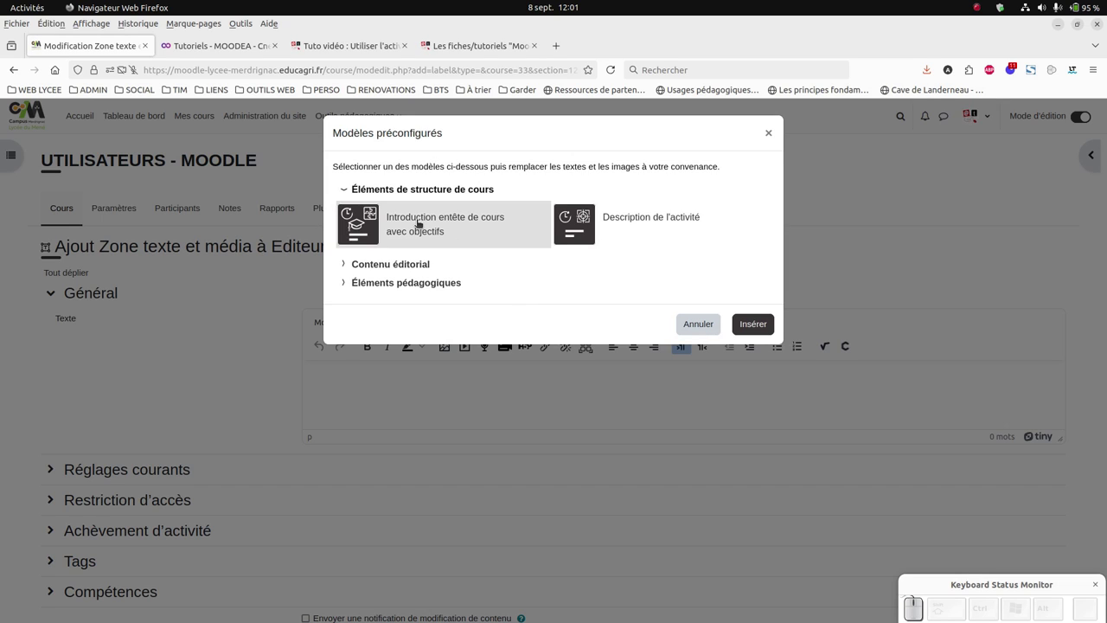
left_click(417, 224)
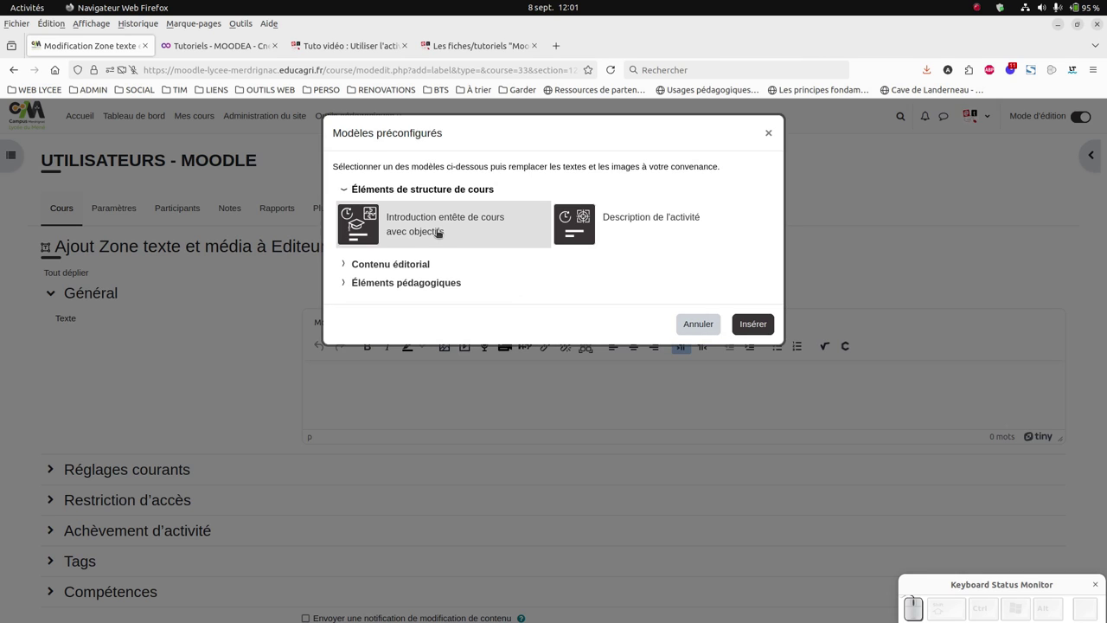
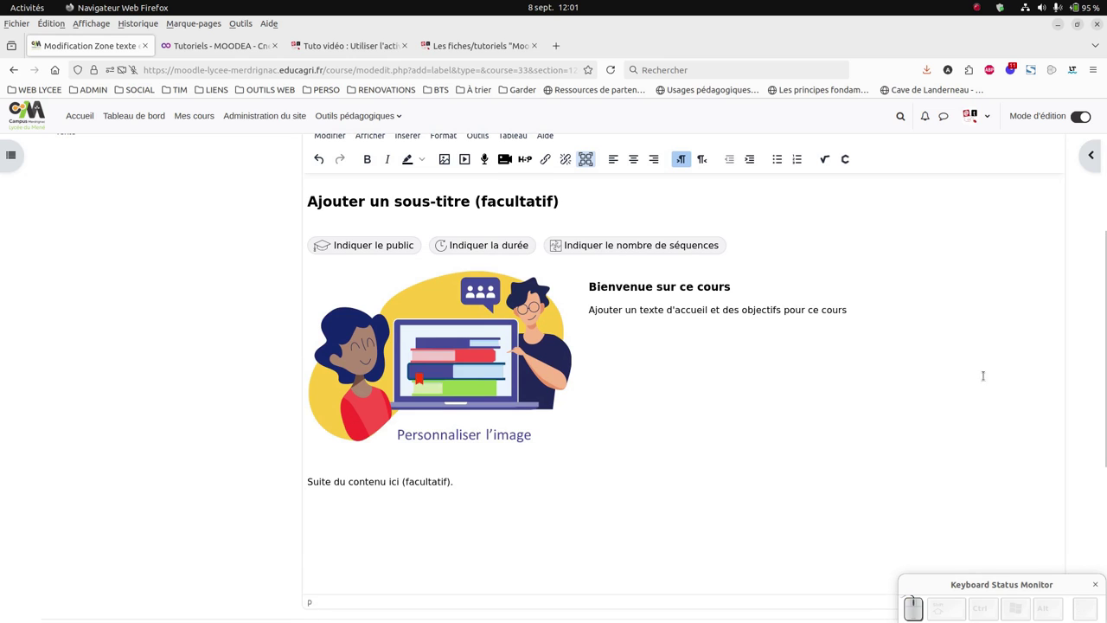
- Fill the intro badges with 'Formation continue', '1h' and '1'
scroll("up", 3)
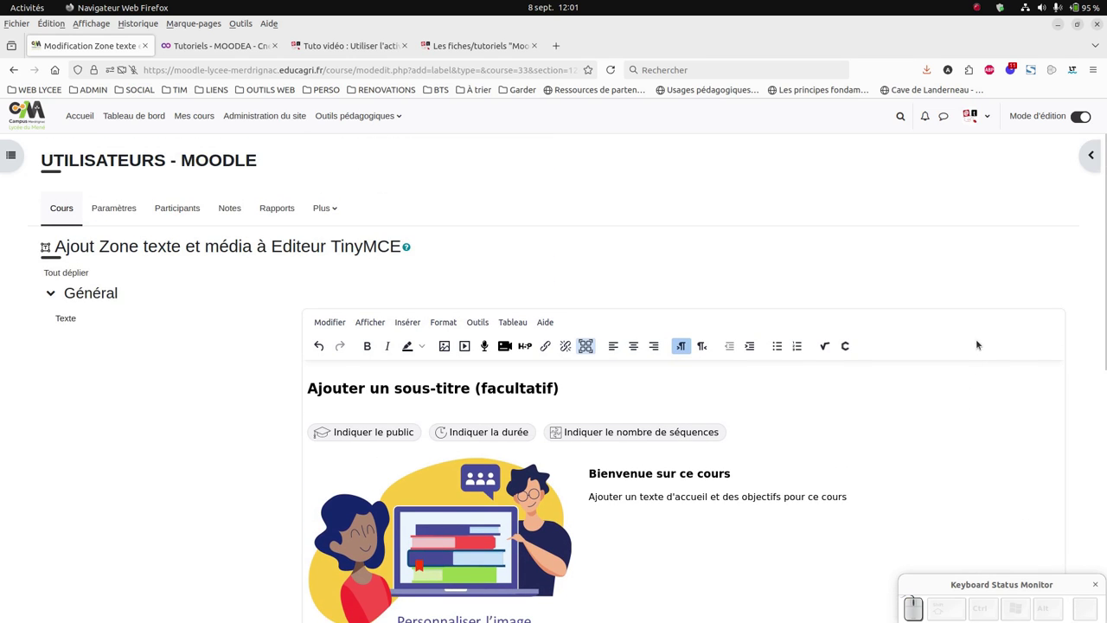
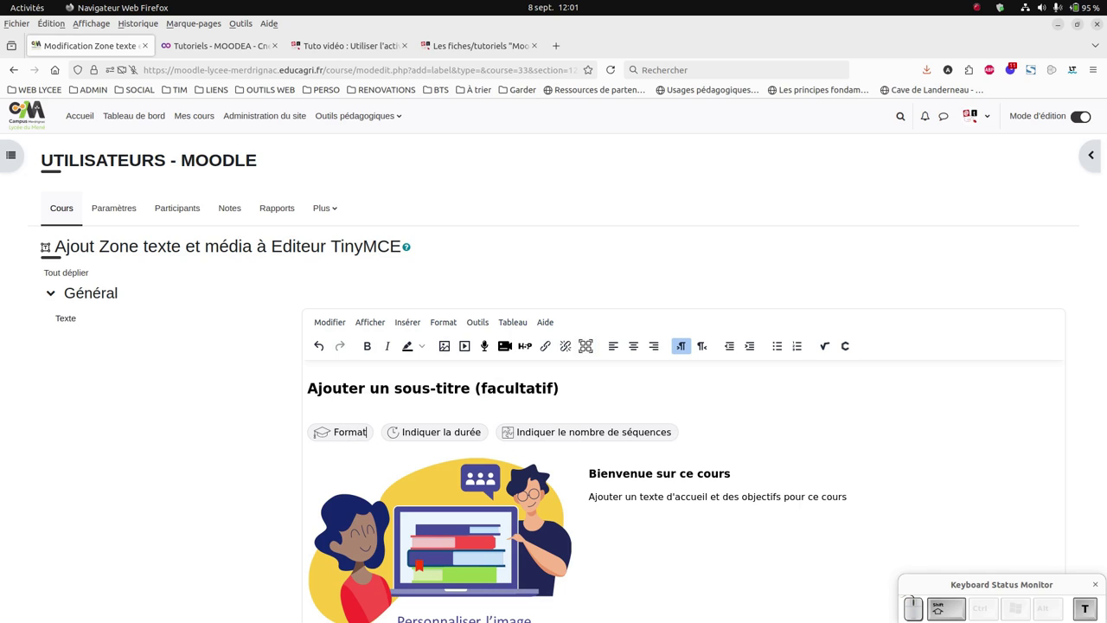
key("shift+space")
key("BackSpace")
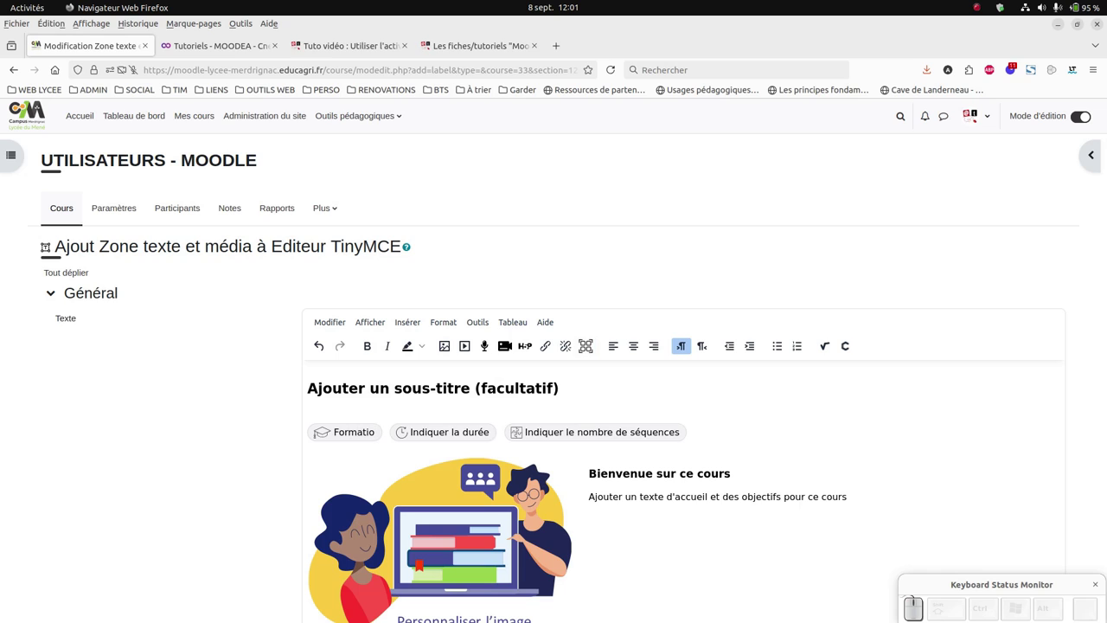
key("space")
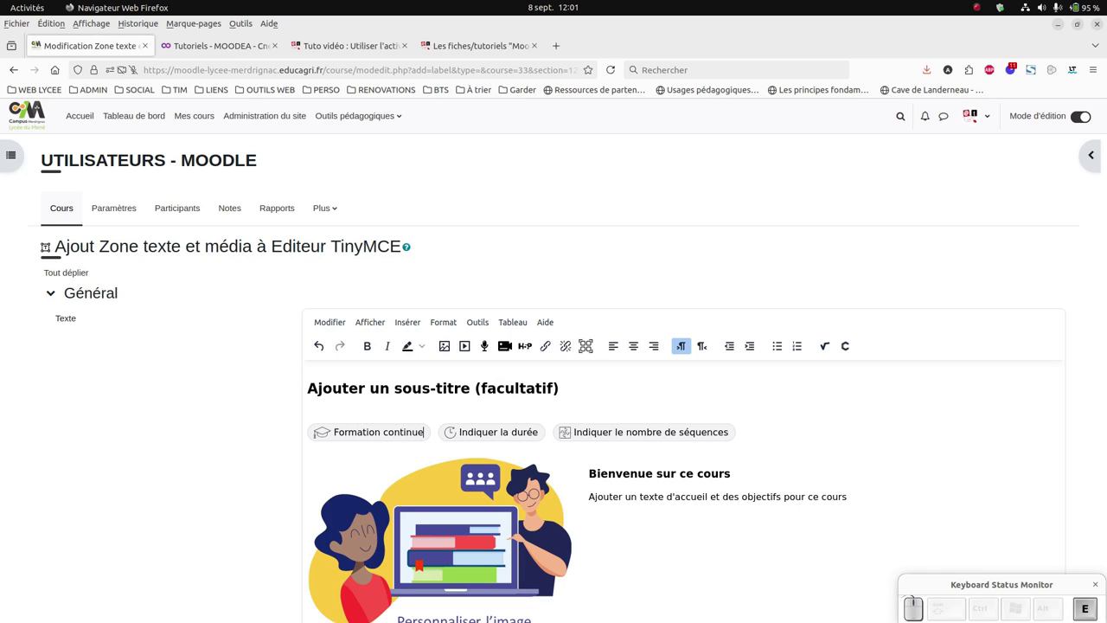
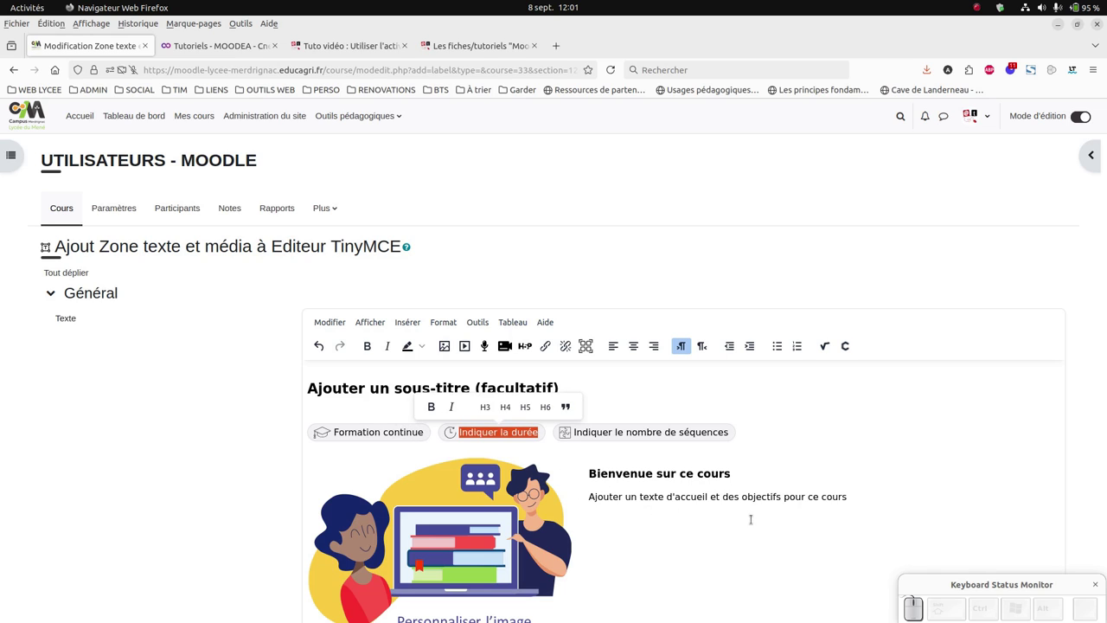
key("KP_1")
key("h")
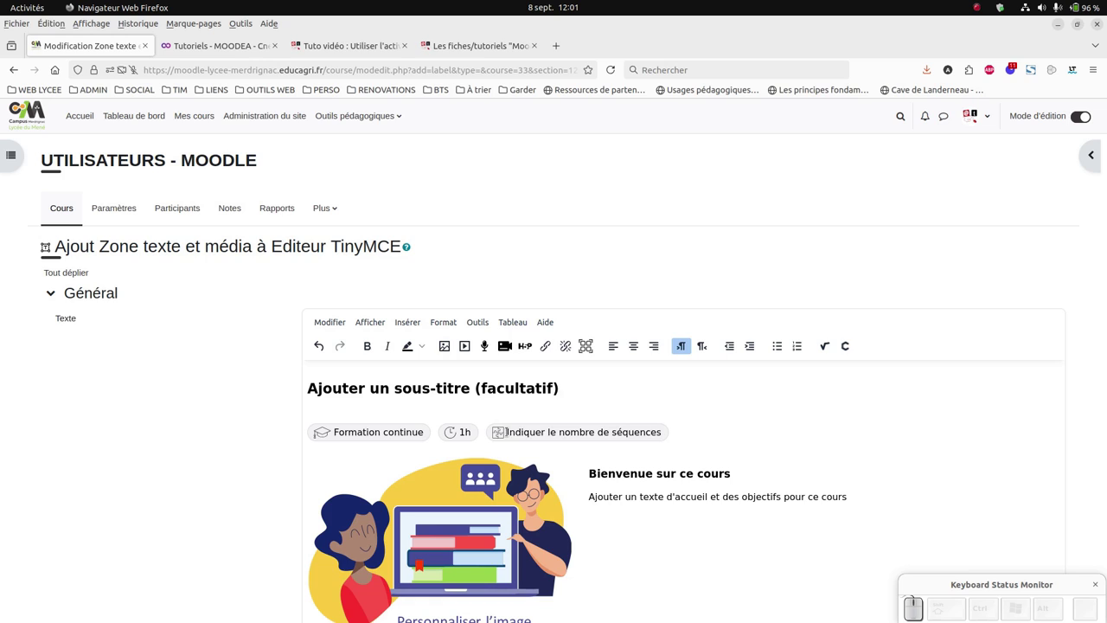
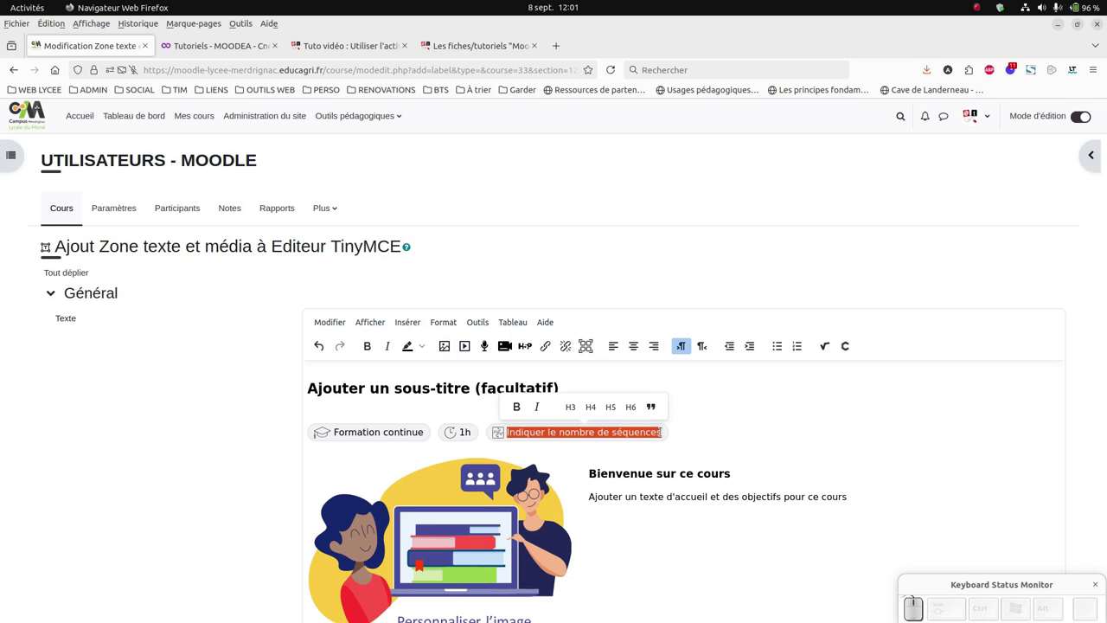
key("KP_1")
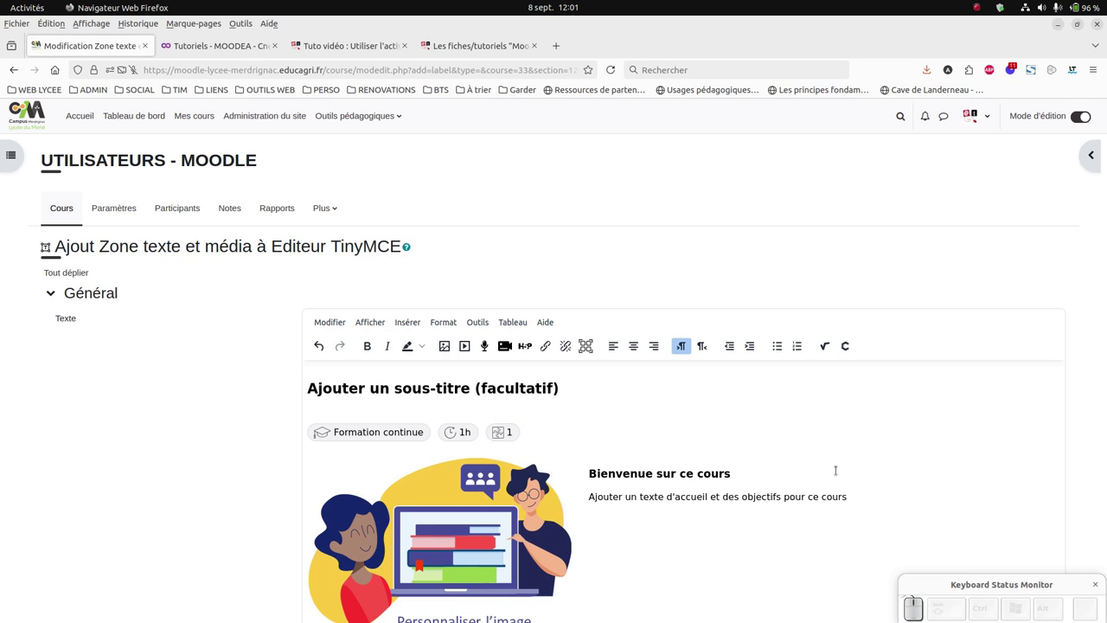
- Check the illustration's properties, then delete the 'Suite du contenu ici (facultatif).' line
left_click(437, 475)
scroll("down", 3)
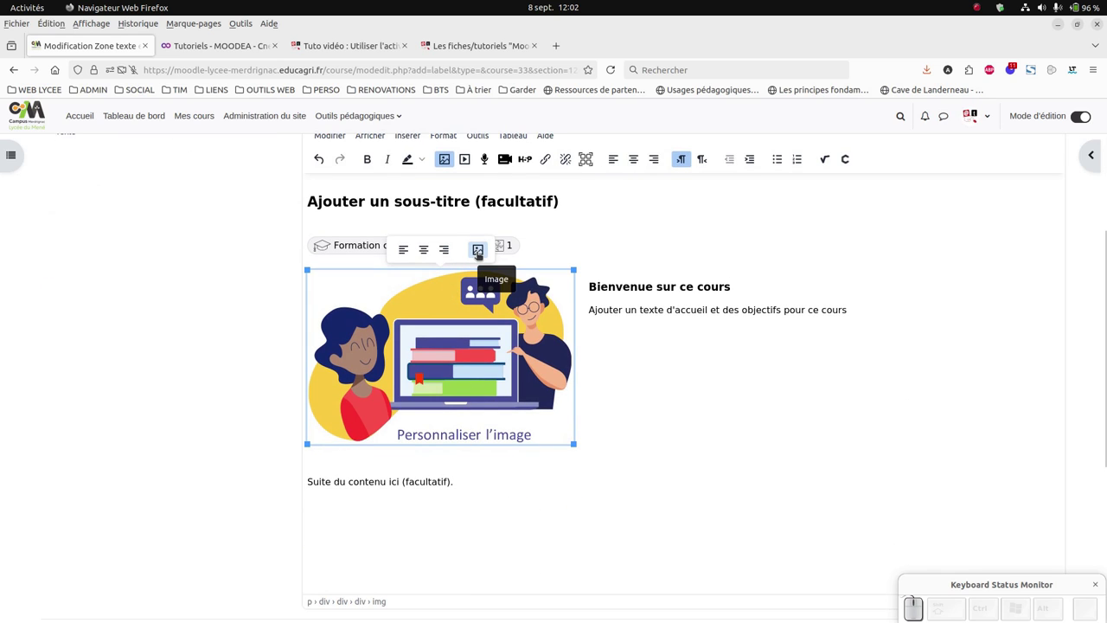
left_click(480, 257)
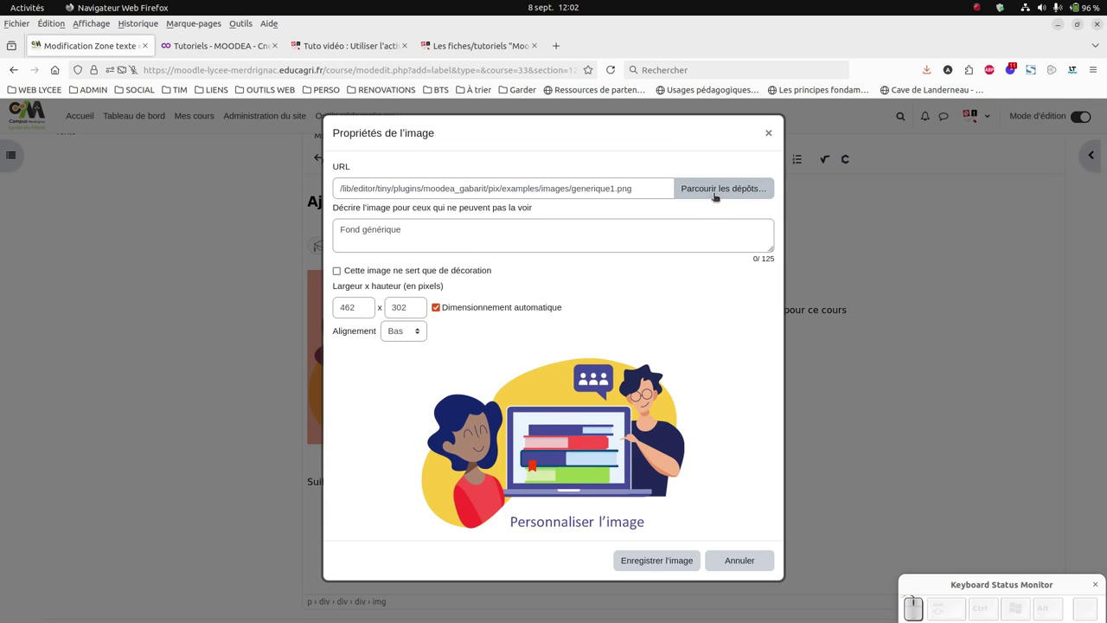
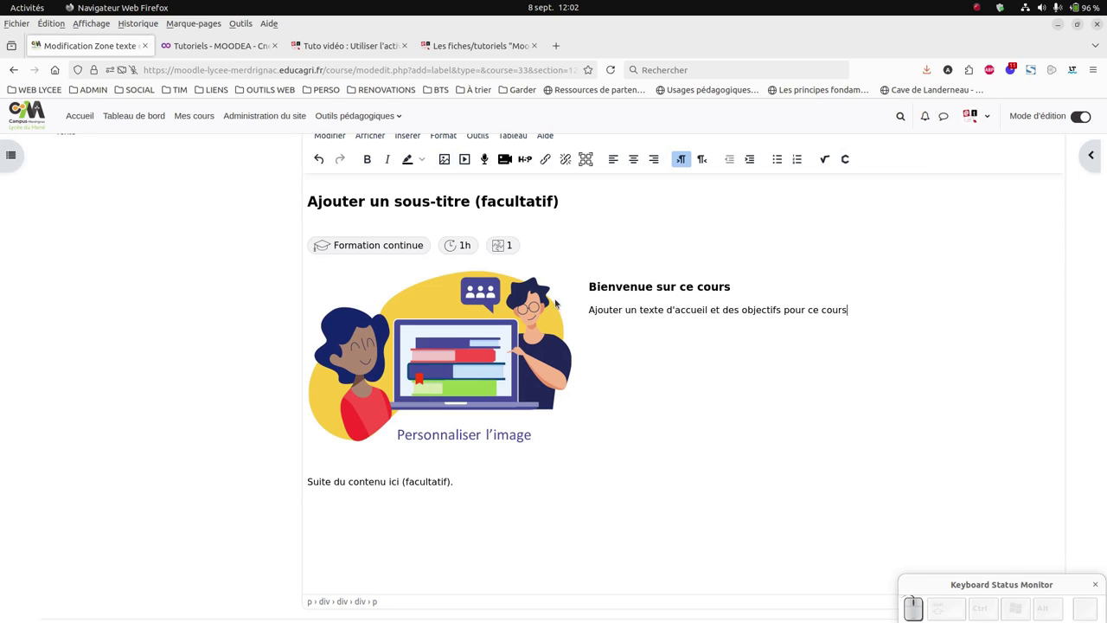
left_click_drag(464, 487, 315, 493)
key("BackSpace")
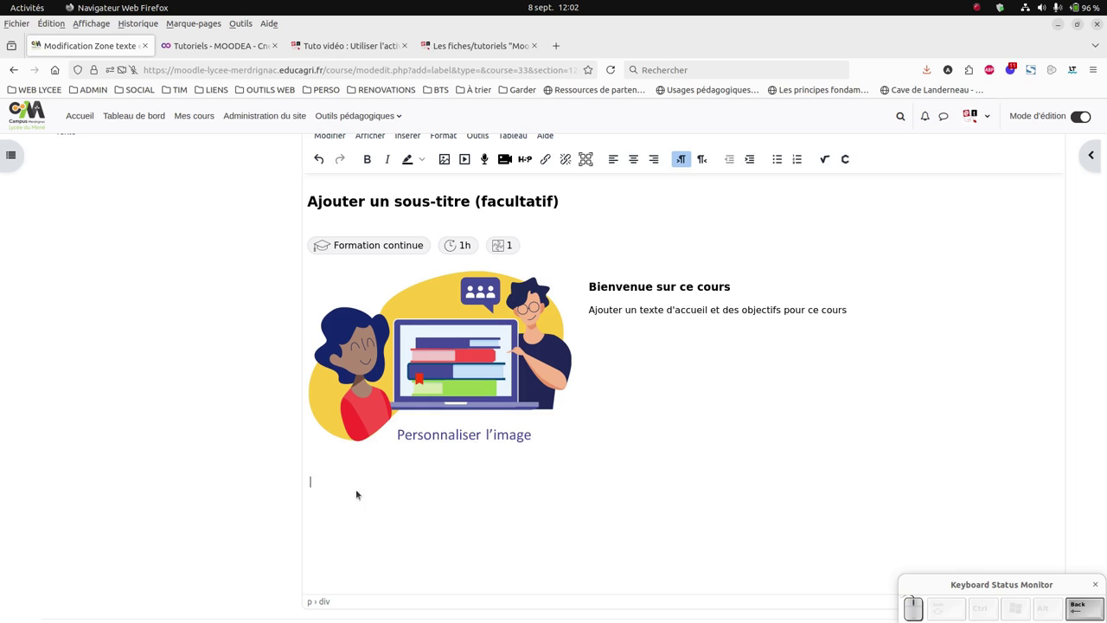
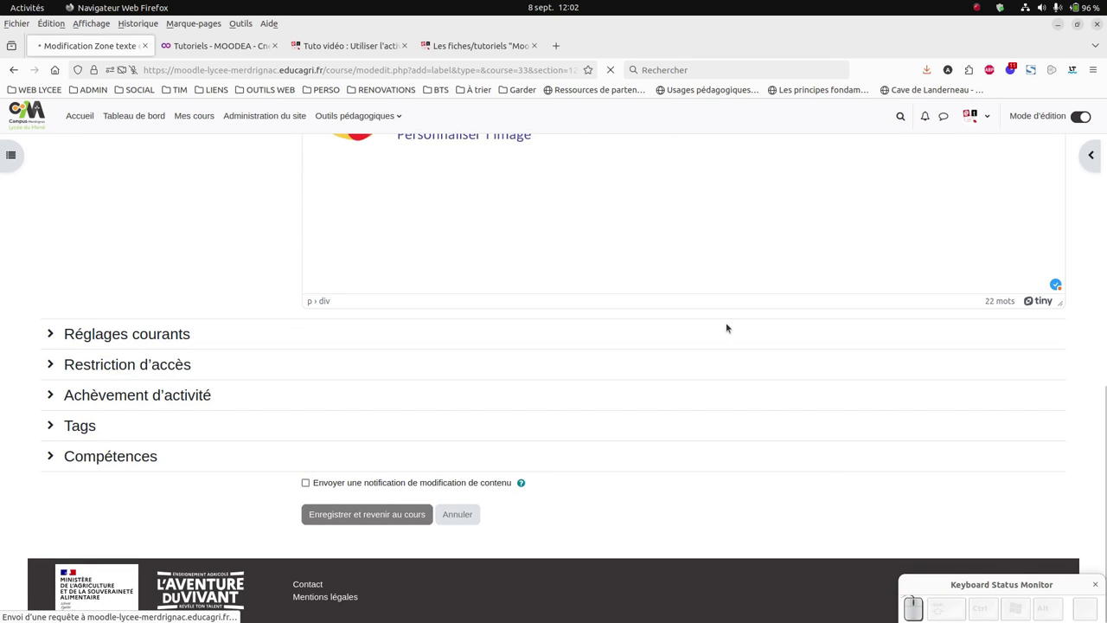
- Preview the saved intro block with editing off, then switch editing back on
scroll("down", 3)
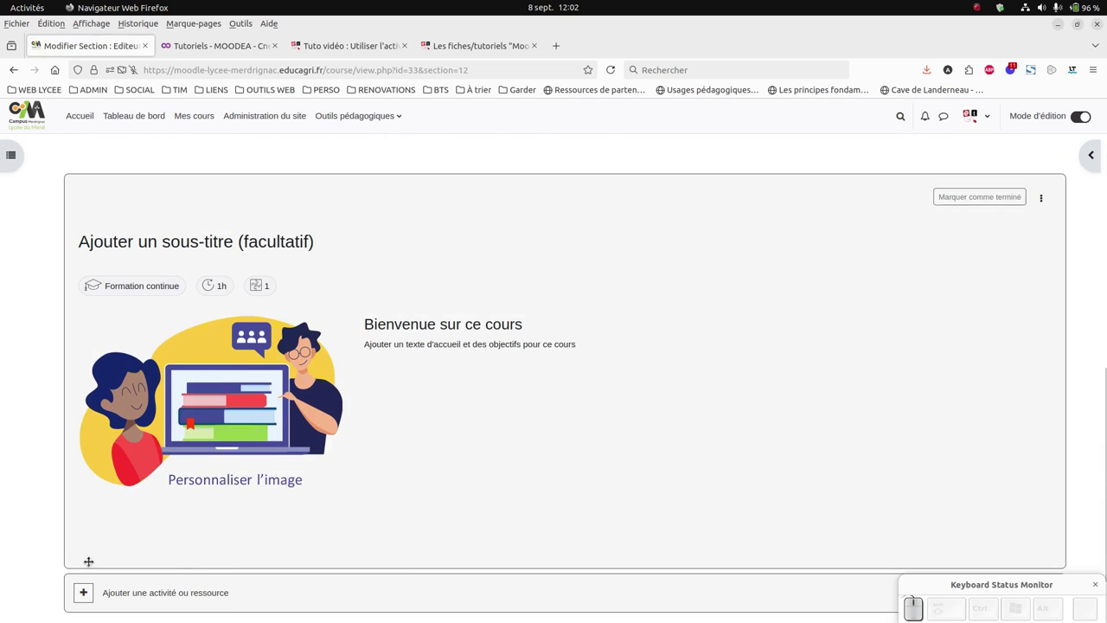
left_click(1078, 115)
scroll("down", 3)
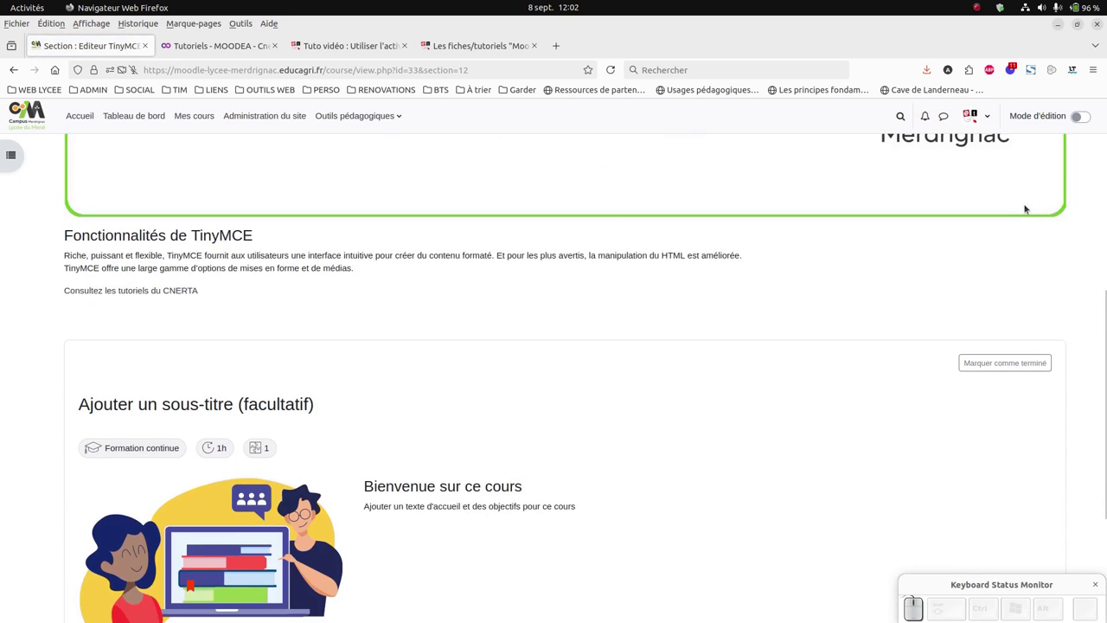
scroll("down", 3)
scroll("down", 3)
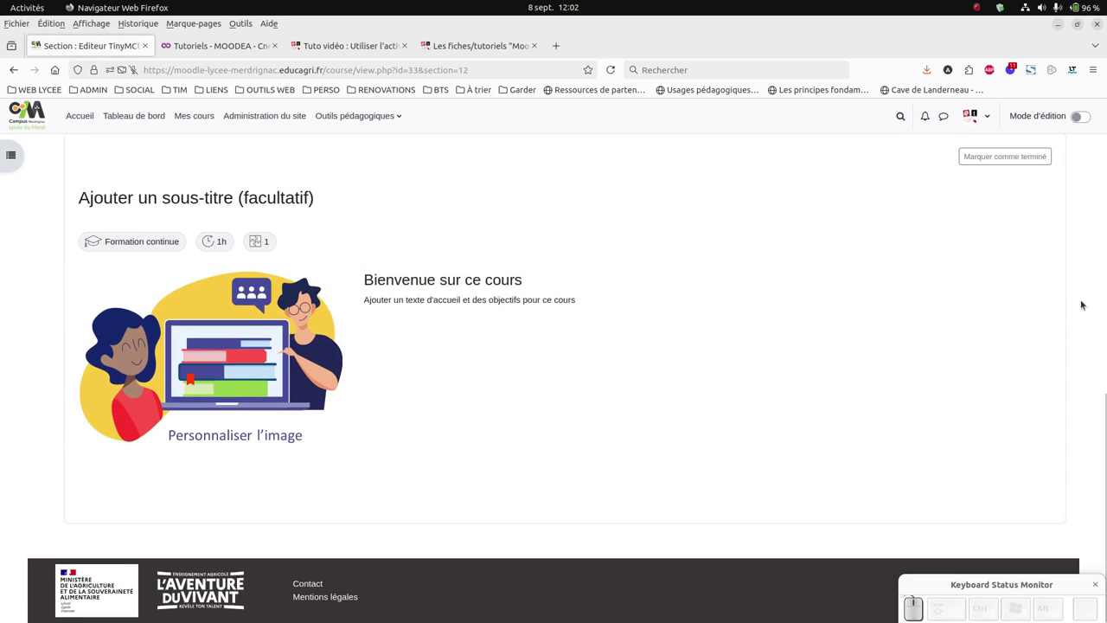
scroll("up", 3)
scroll("up", 3)
left_click(954, 385)
left_click(1089, 116)
scroll("down", 3)
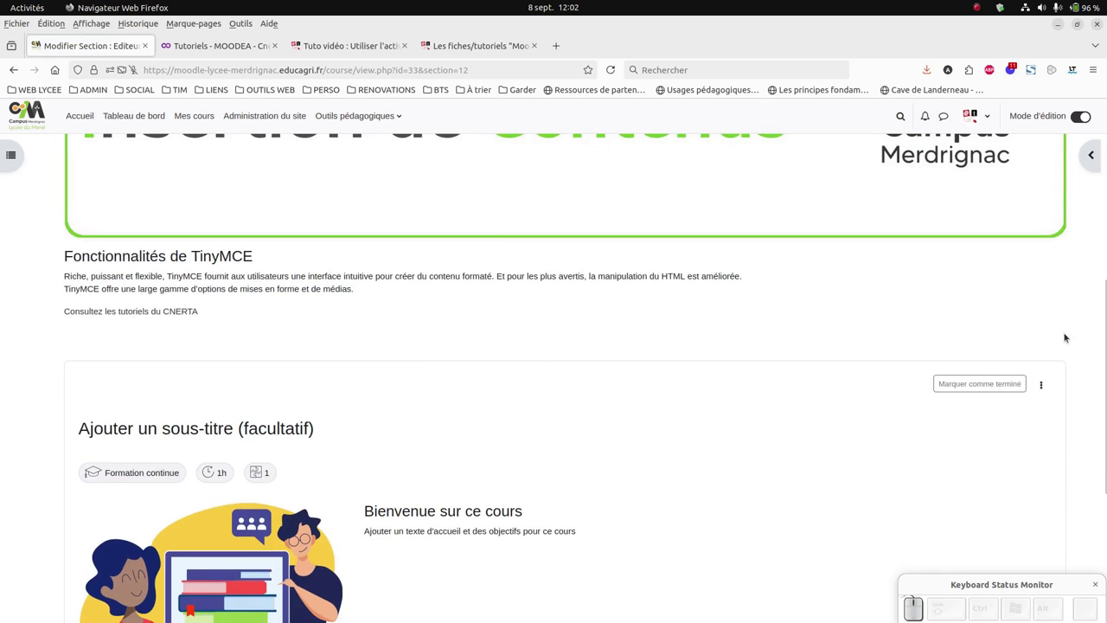
- Open the intro area's Paramètres from its actions menu
left_click(1046, 386)
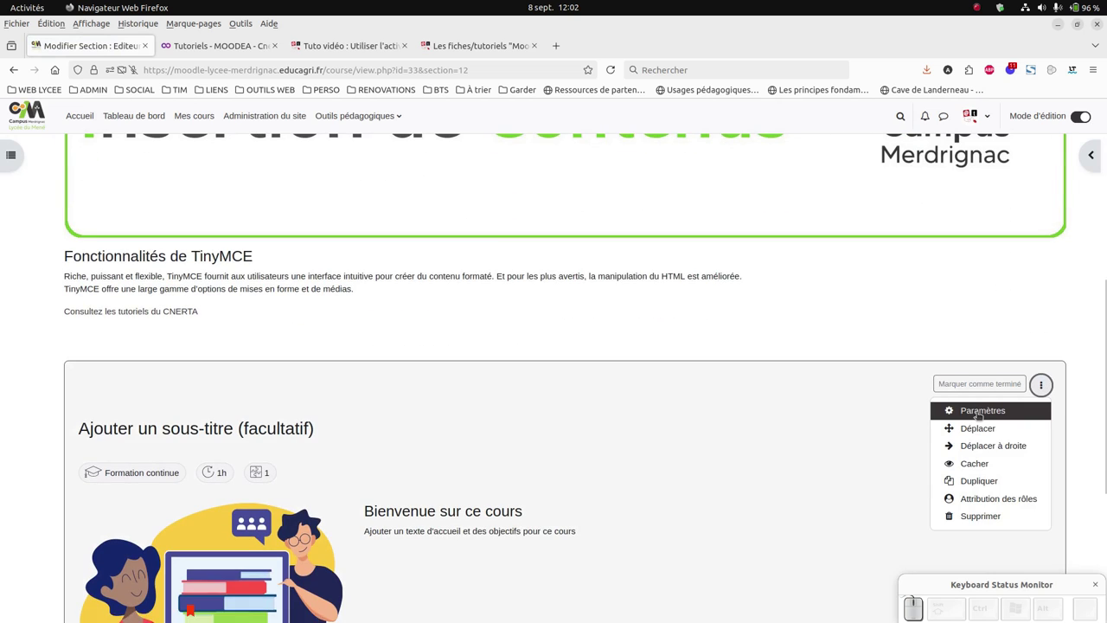
left_click(980, 417)
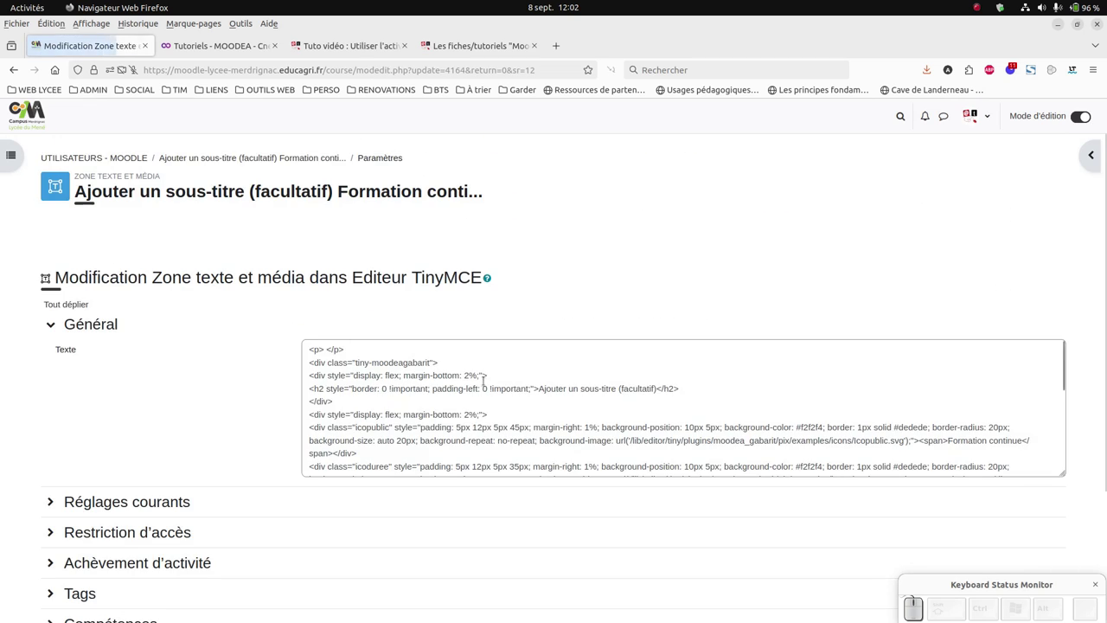
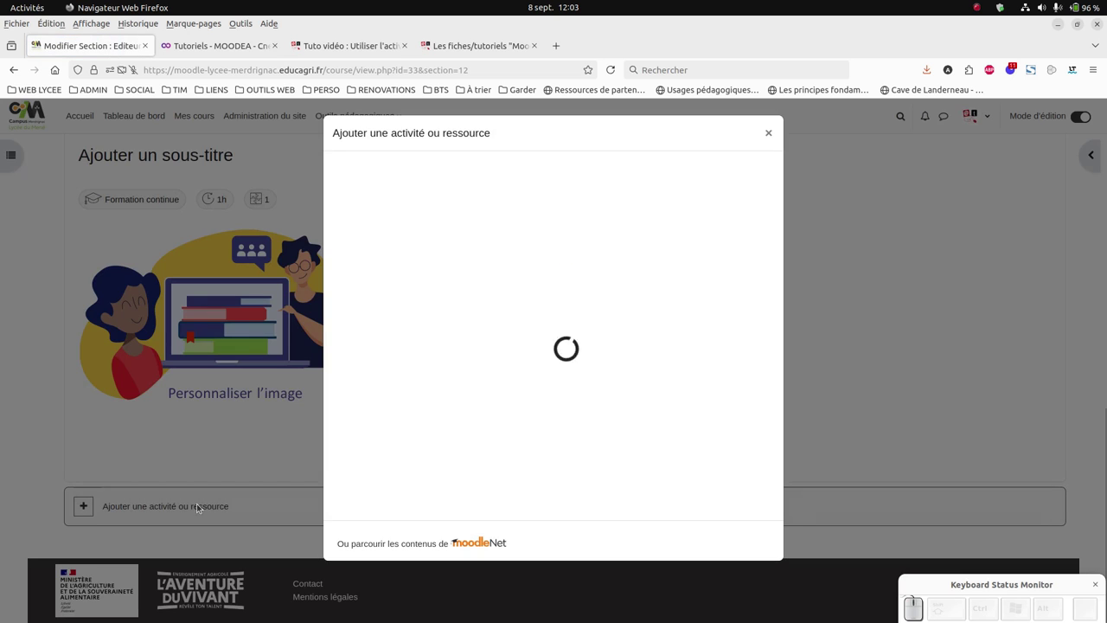
- Add a text-and-media area and insert the '3 images et 3 titres' template from Contenu éditorial
left_click(507, 430)
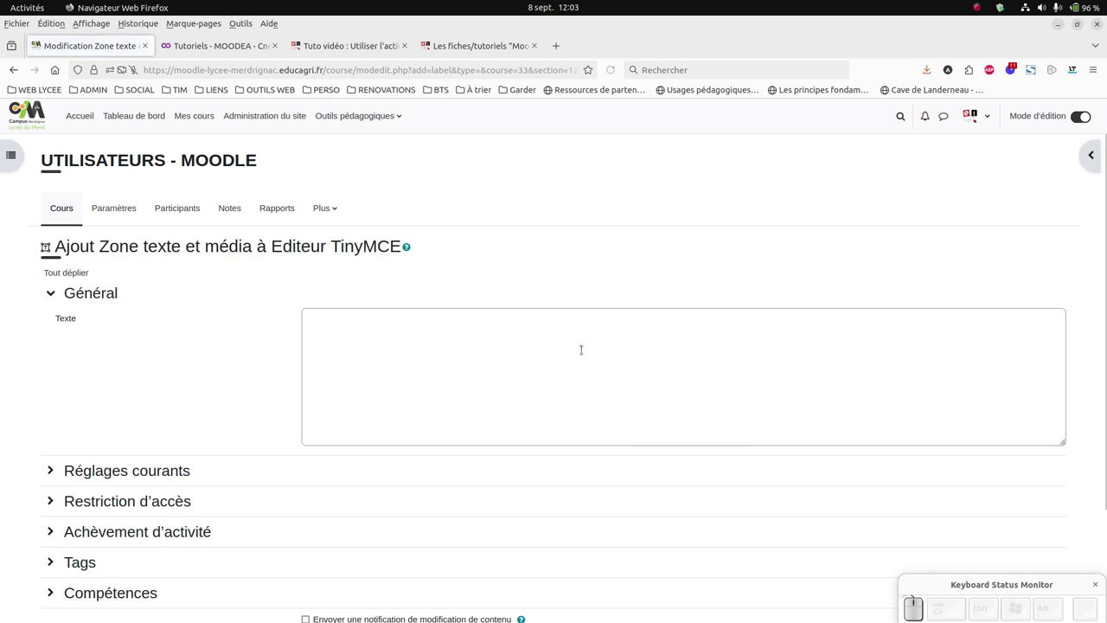
left_click(591, 349)
left_click(345, 210)
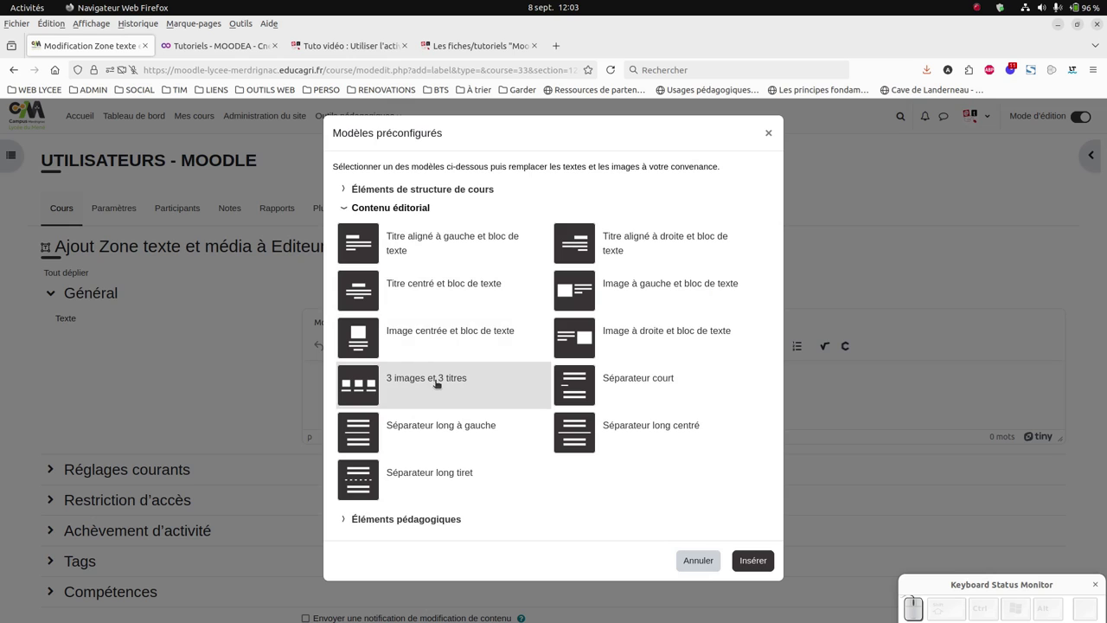
left_click(437, 384)
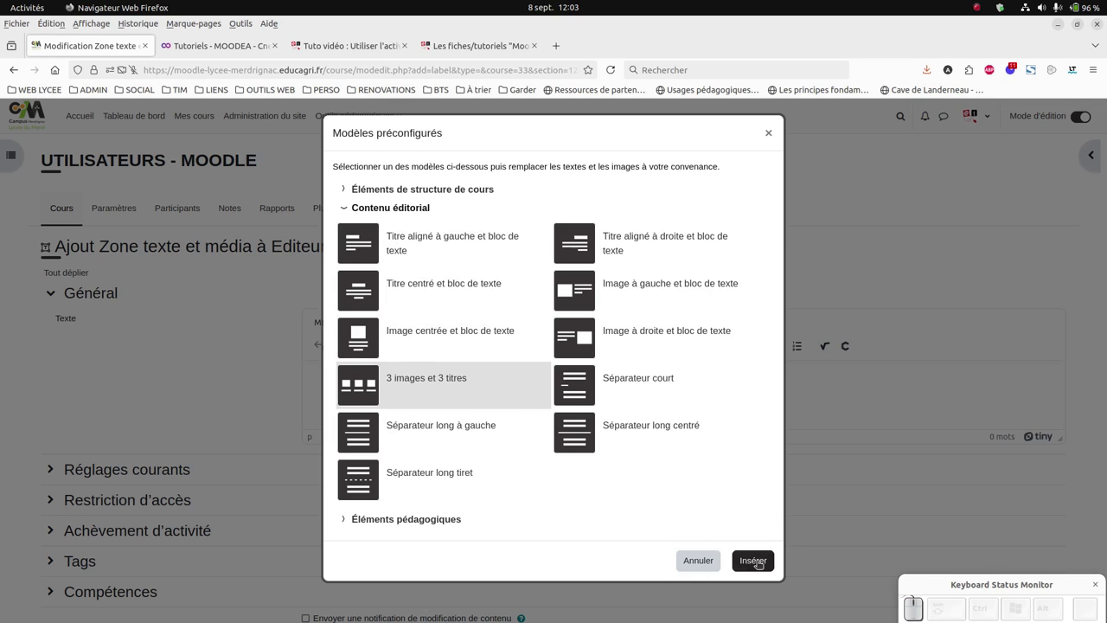
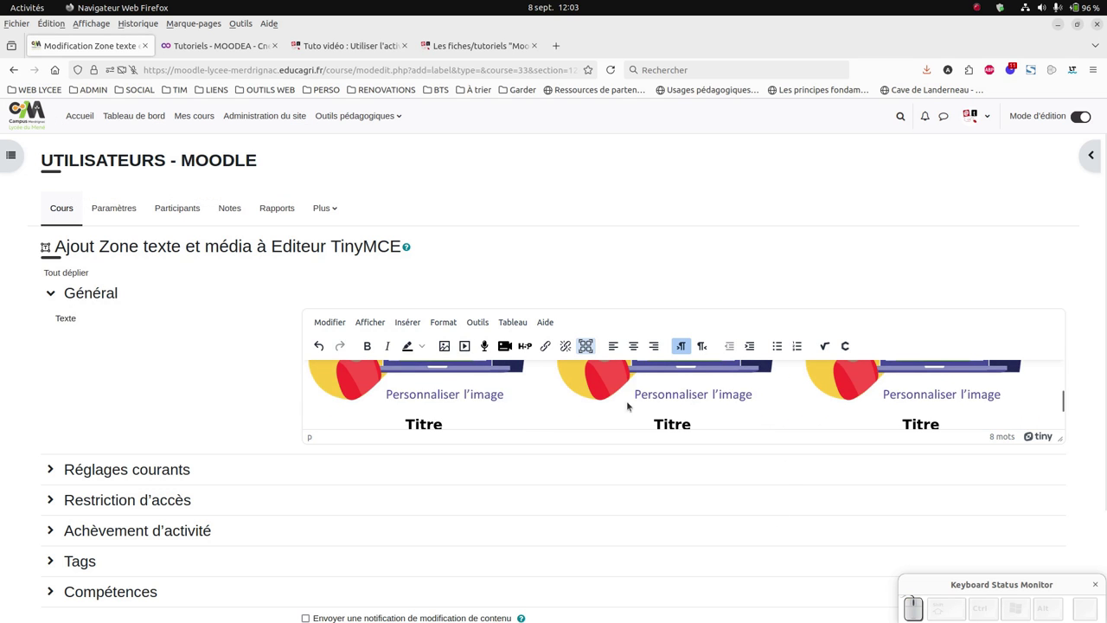
scroll("up", 3)
scroll("down", 3)
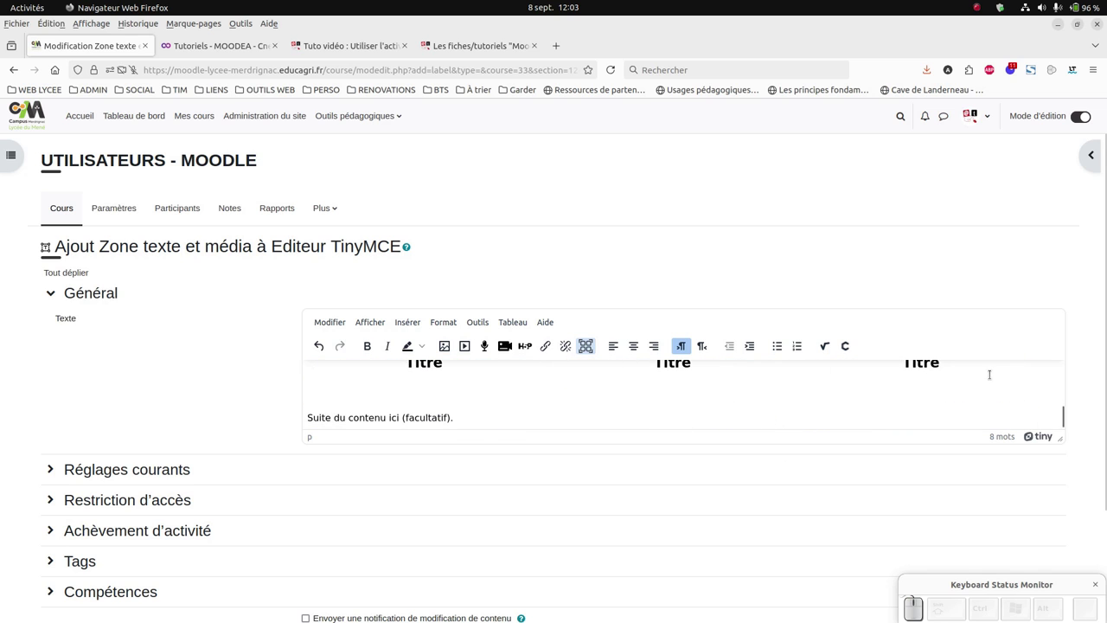
scroll("up", 3)
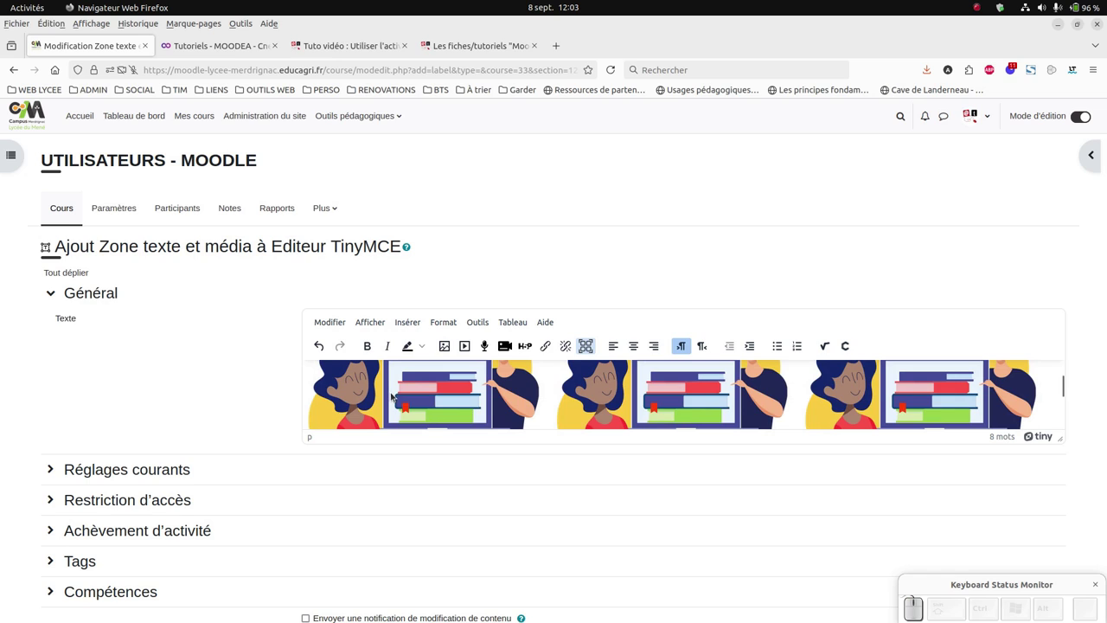
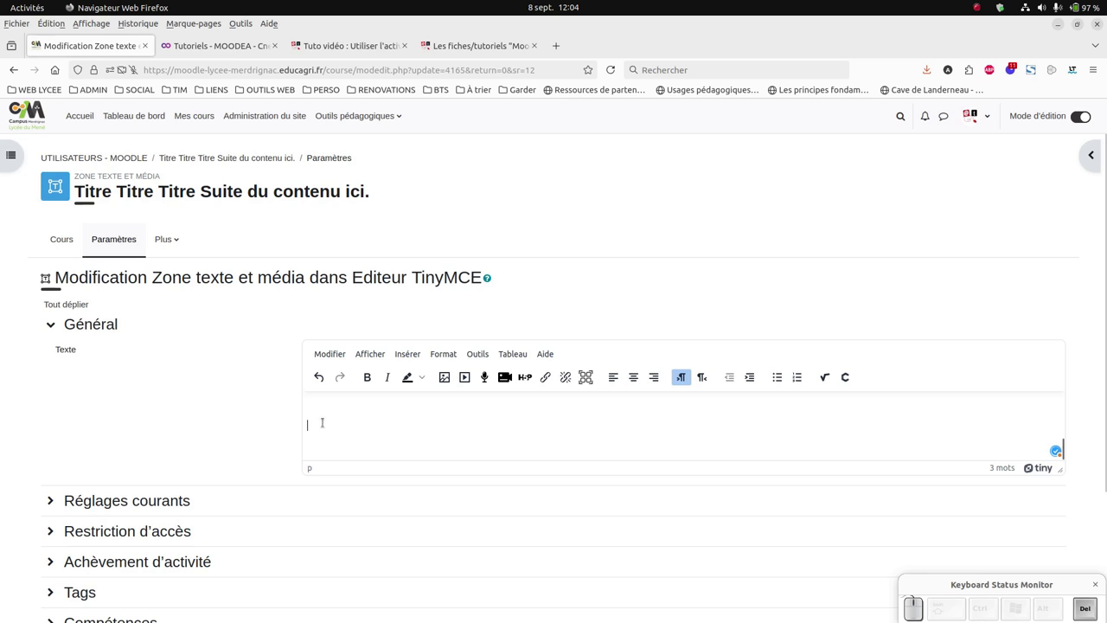
- Write 'Première partie' as a Titre 3 heading after the template content
left_click(445, 354)
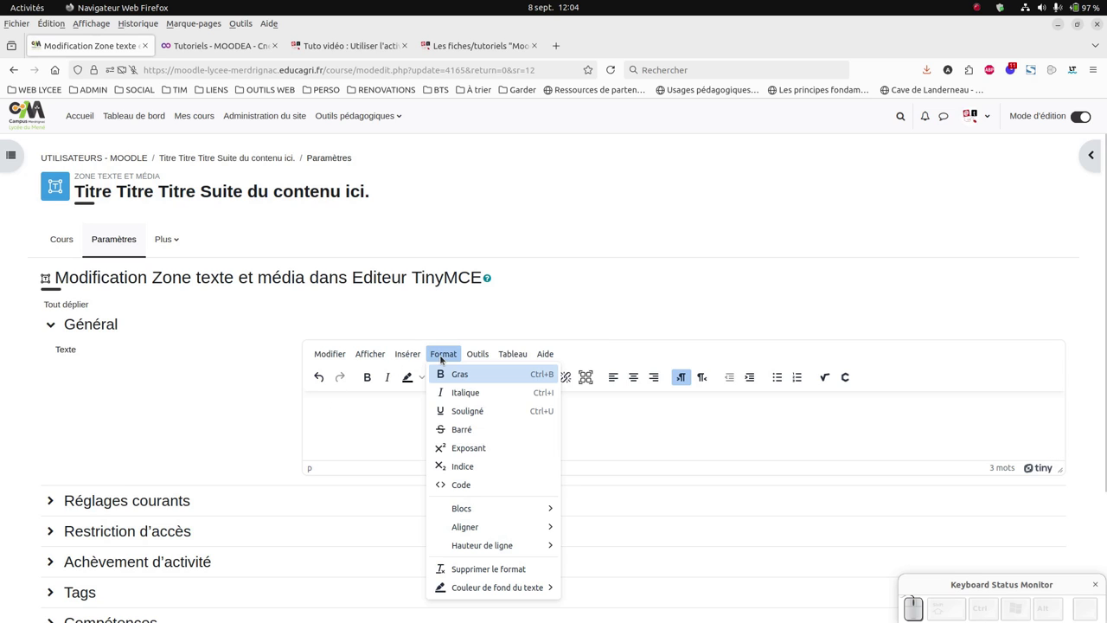
left_click(581, 525)
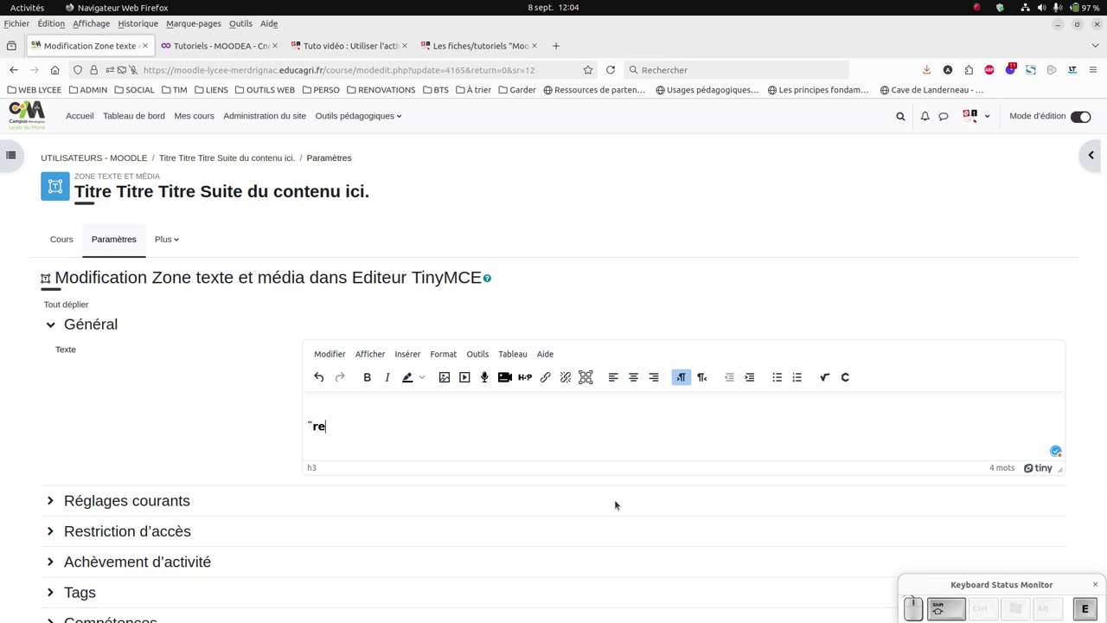
key("shift+BackSpace")
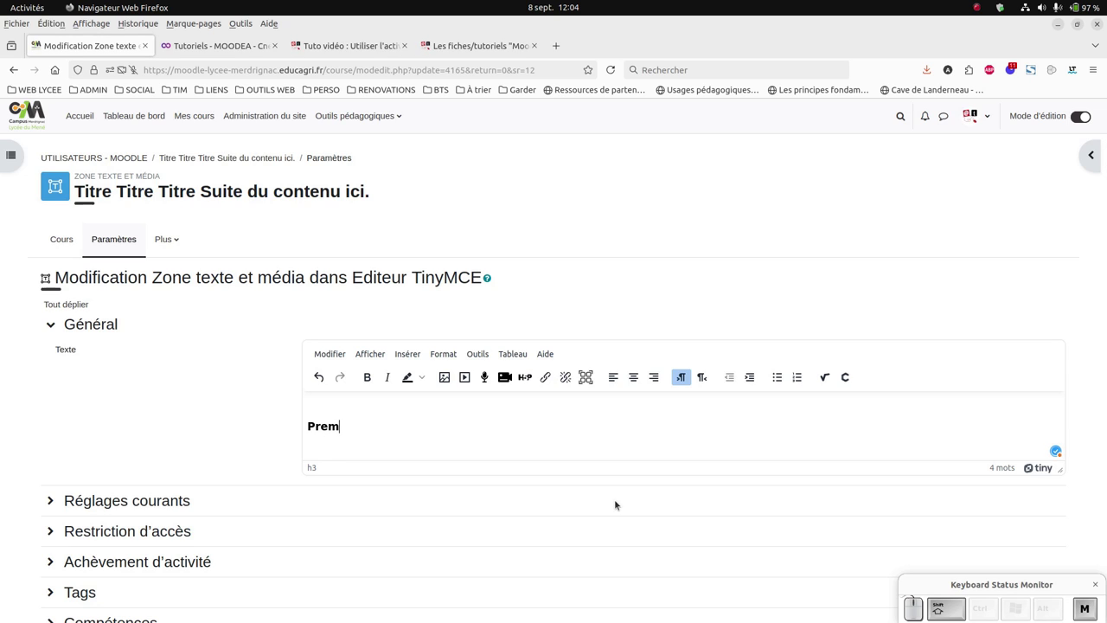
key("e")
key("BackSpace")
key("space")
key("a")
key("BackSpace")
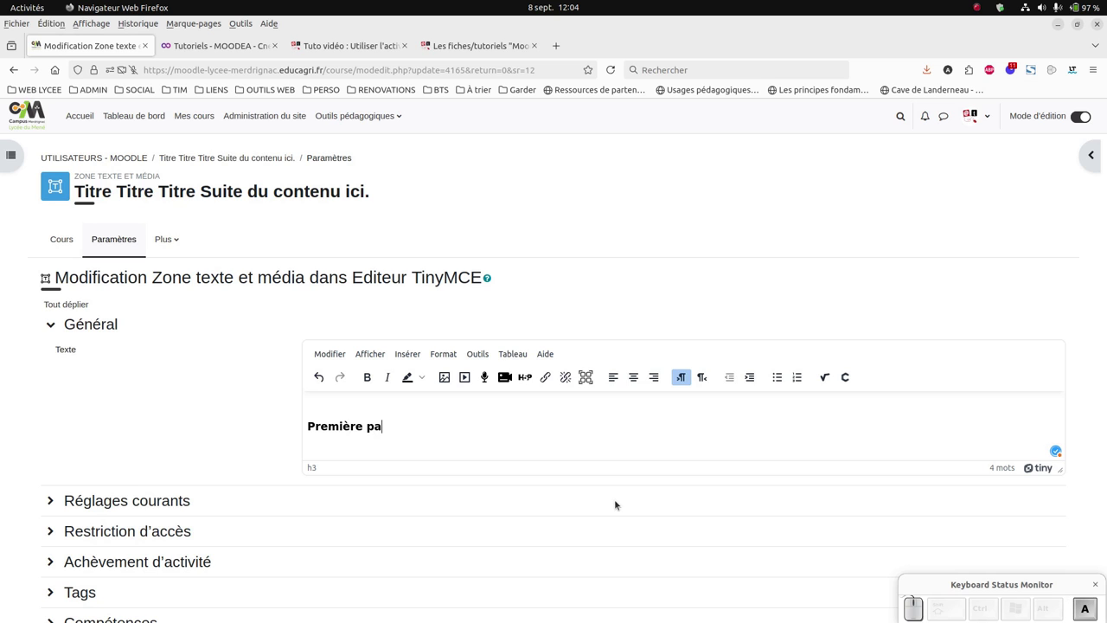
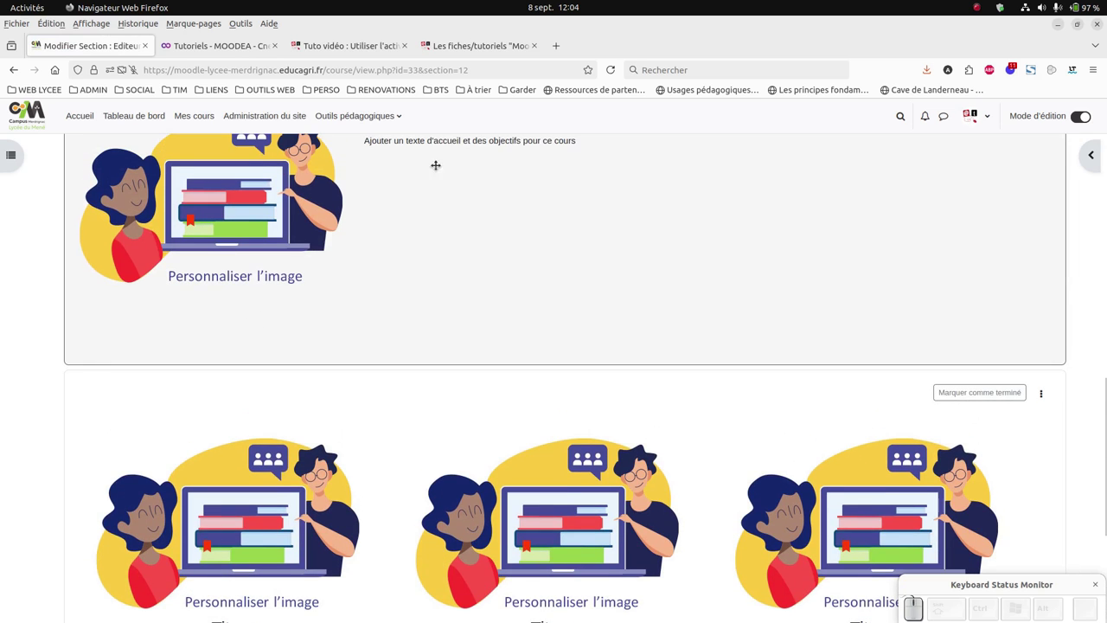
- Scroll down the course section below the Première partie heading
scroll("down", 3)
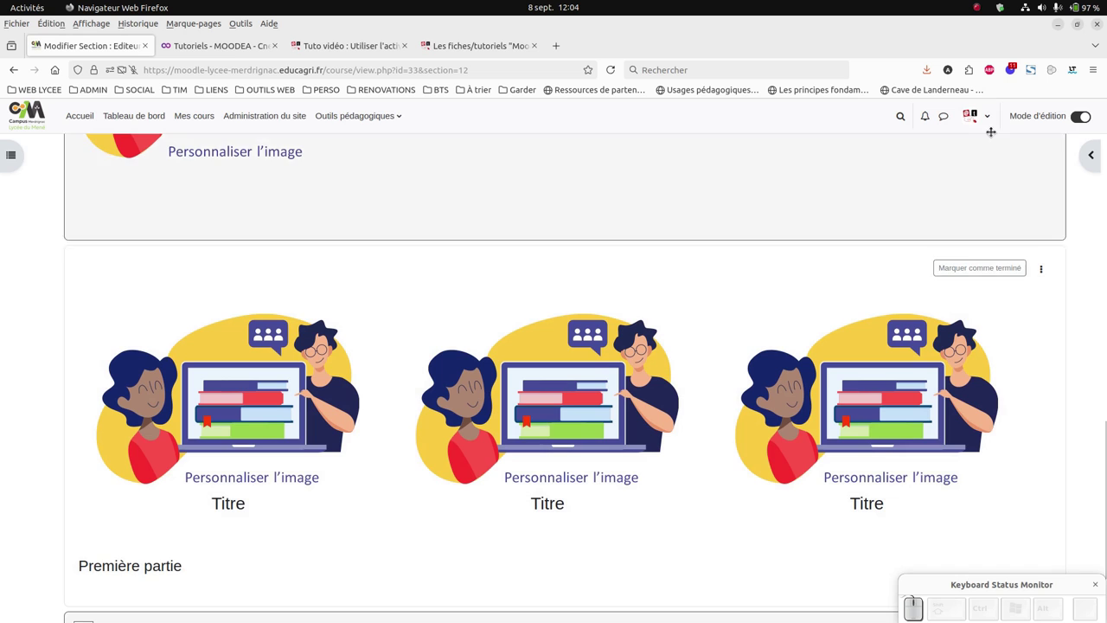
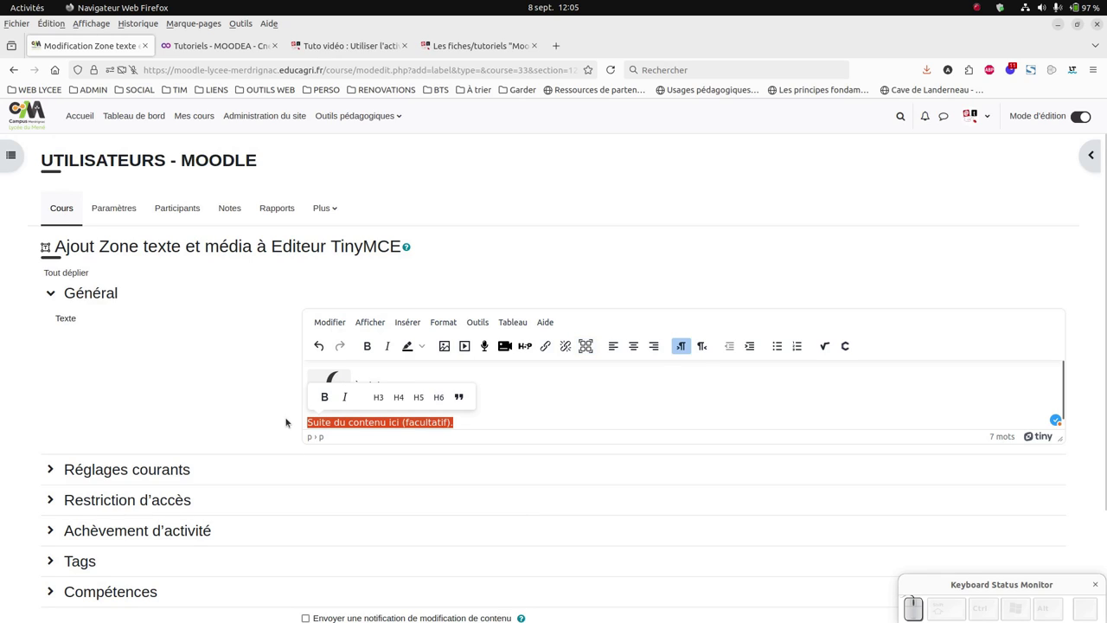
- Delete the optional follow-up text and empty paragraph, then save the À télécharger area to the course
key("BackSpace")
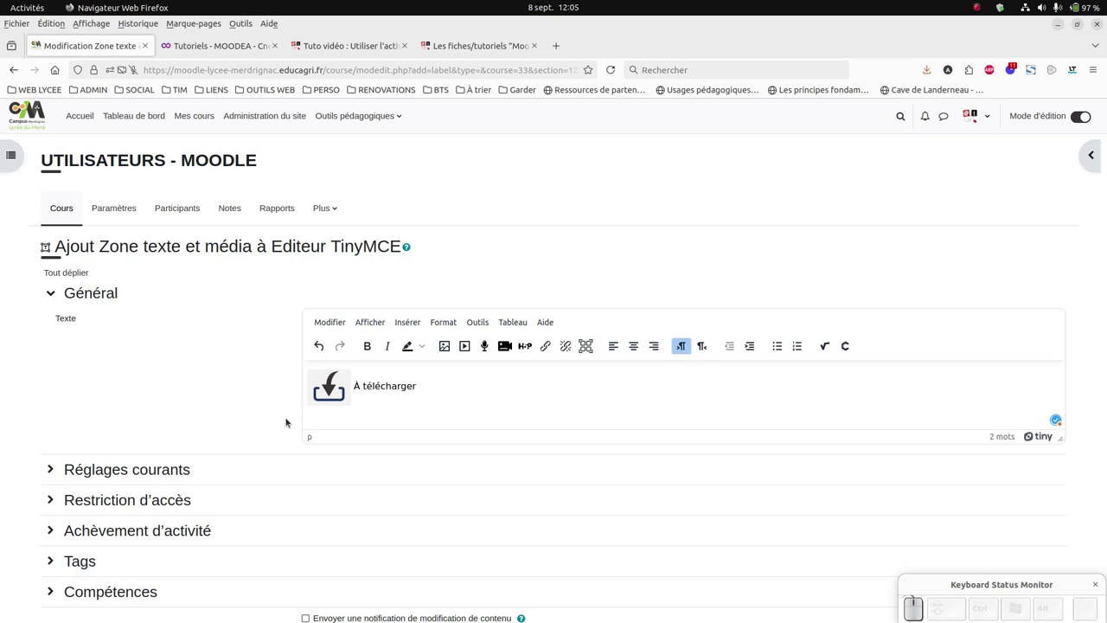
key("BackSpace")
scroll("down", 3)
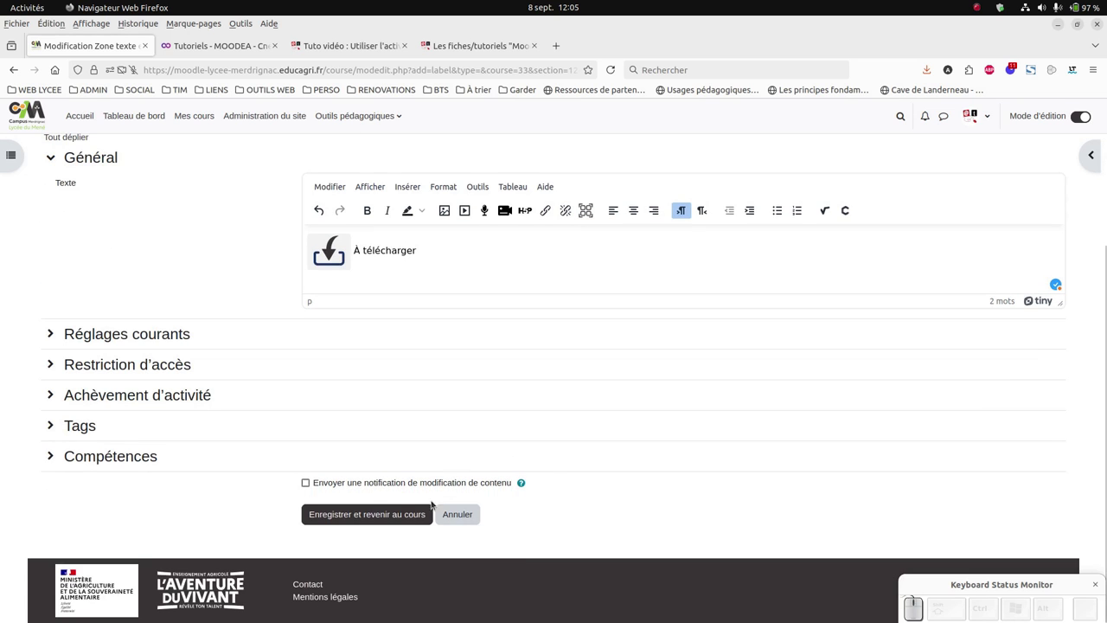
left_click(371, 523)
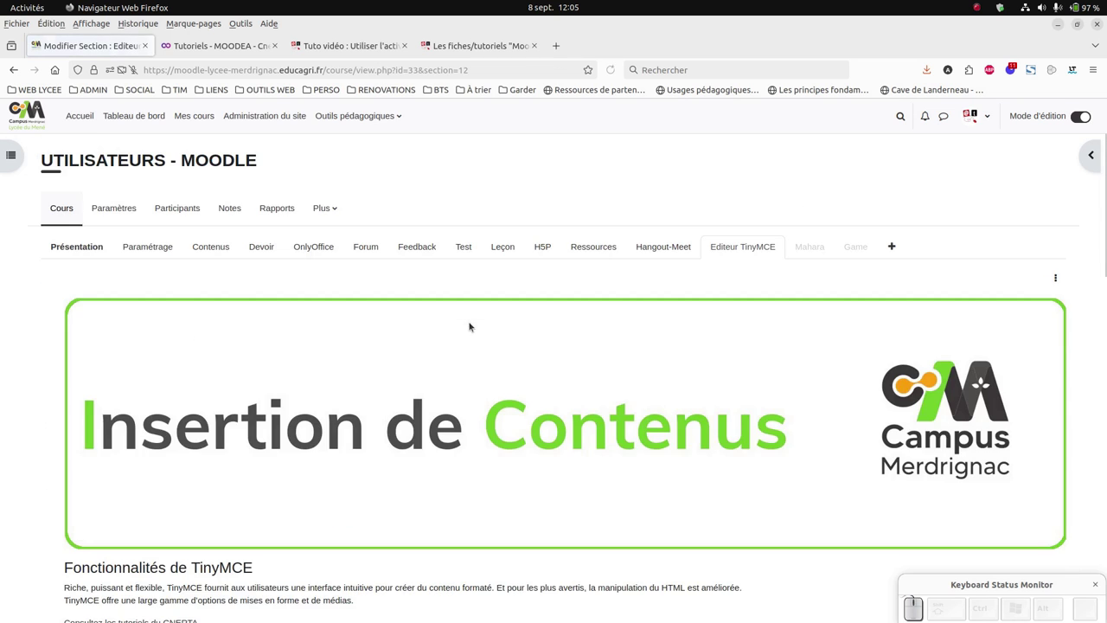
scroll("down", 3)
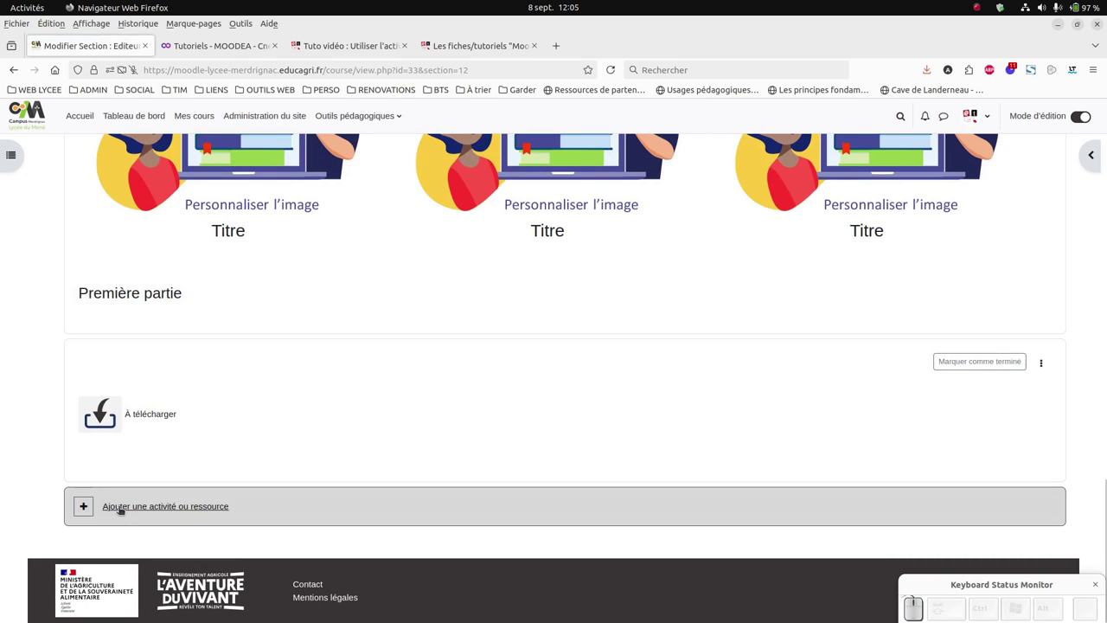